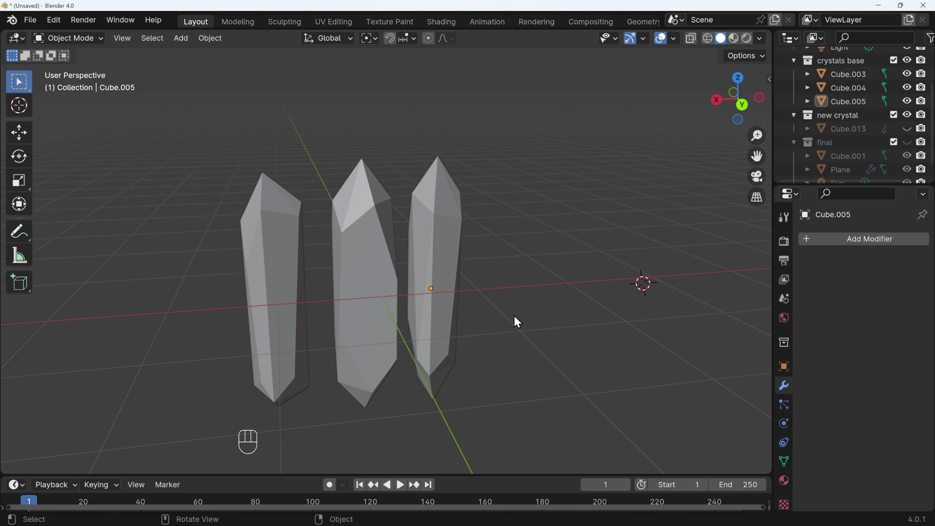
# Orbit the viewport around the three finished crystals before hiding them.
pyautogui.moveTo(553, 312); pyautogui.dragTo(4, 308)
pyautogui.click(4, 308)
pyautogui.moveTo(763, 308); pyautogui.dragTo(687, 231)
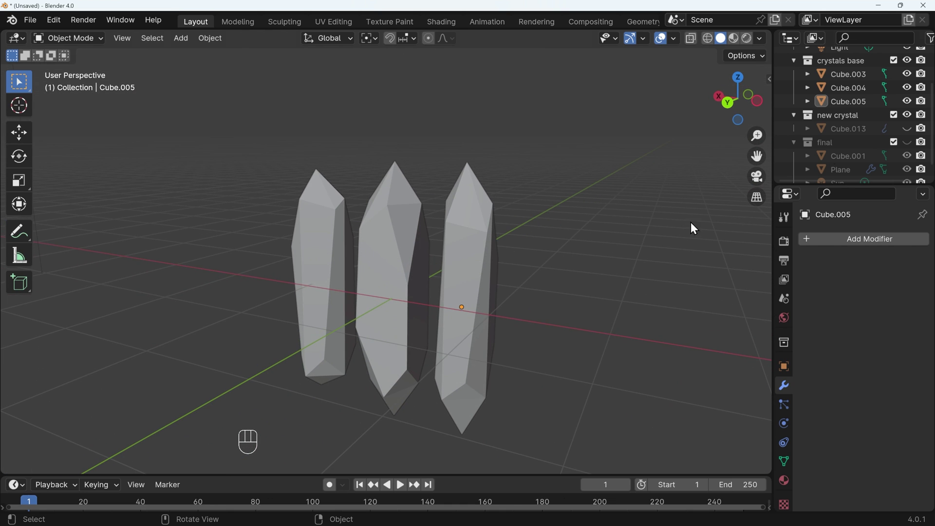
# Add a new cube from the Add menu and scale it along Z into a tall square pillar.
pyautogui.press('shift+a')
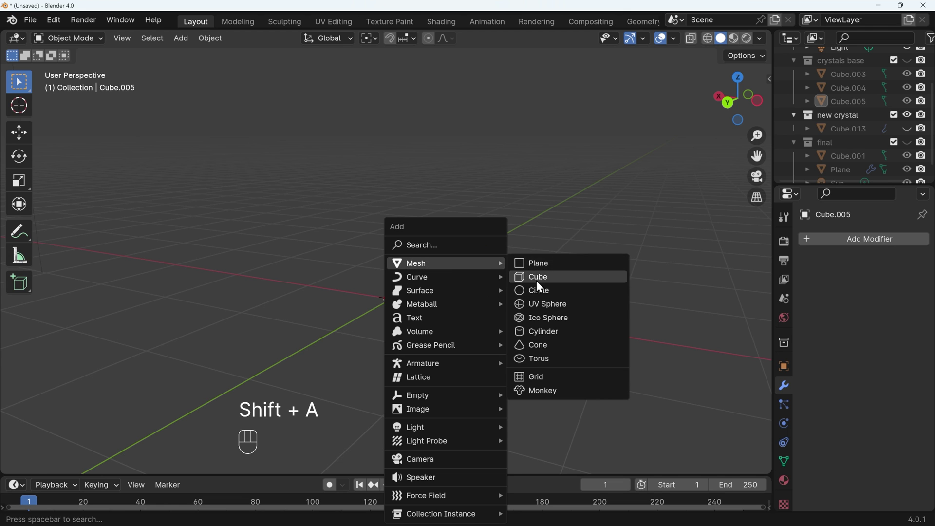
pyautogui.moveTo(191, 48); pyautogui.dragTo(531, 240)
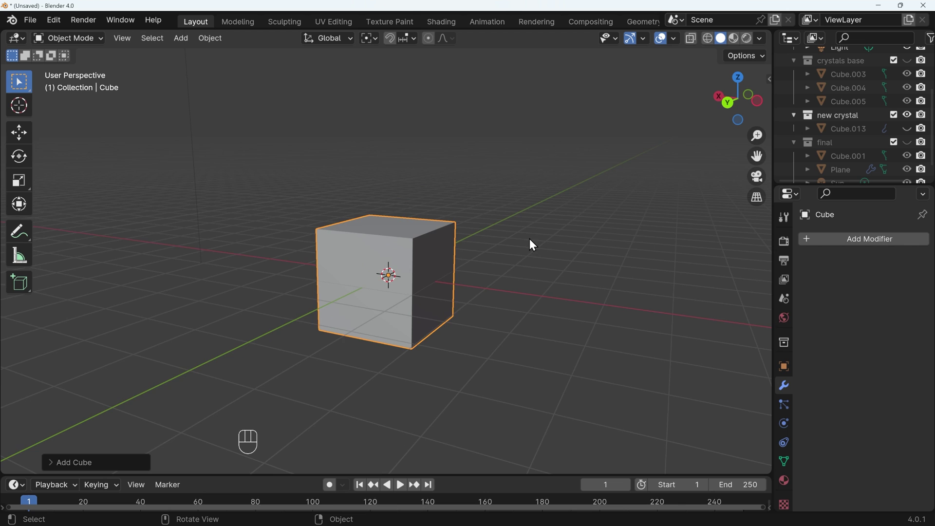
pyautogui.moveTo(512, 258); pyautogui.dragTo(544, 252)
pyautogui.press('s')
pyautogui.press('shift+z')
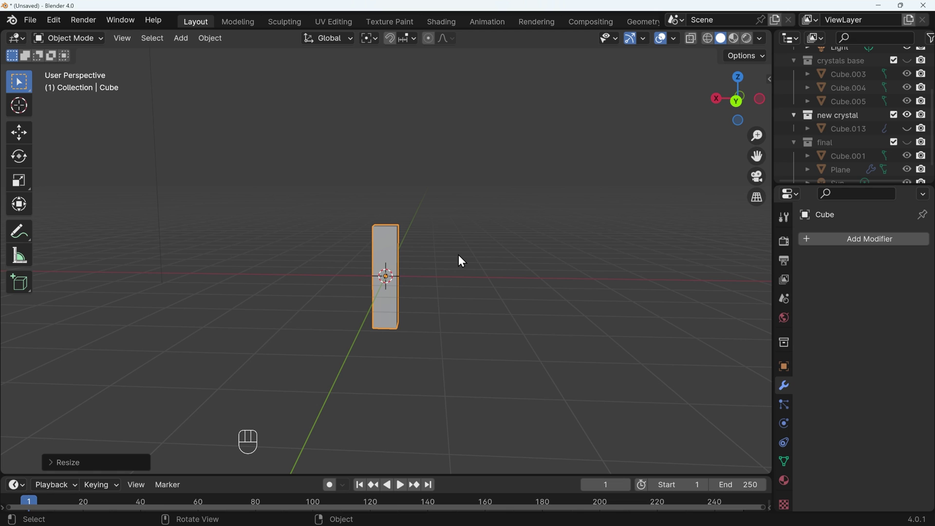
pyautogui.moveTo(452, 268); pyautogui.dragTo(411, 279)
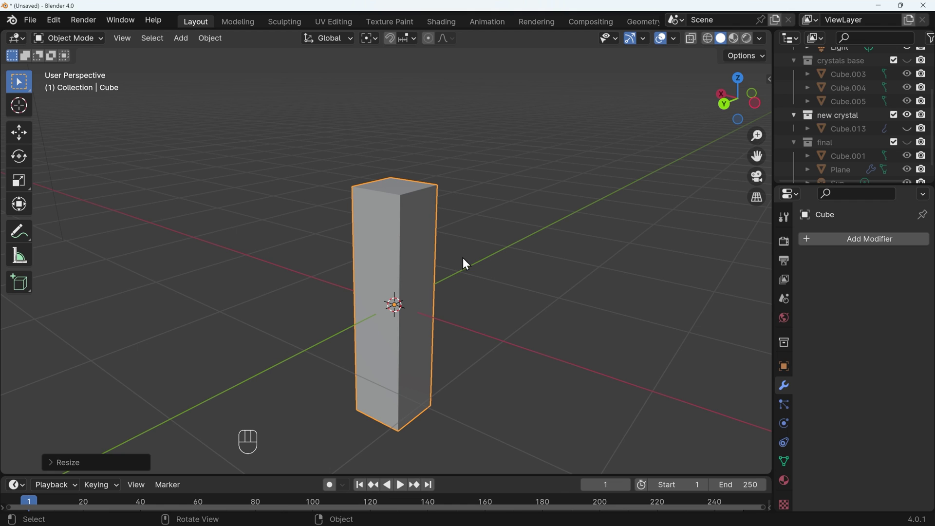
# In Edit Mode, cut two edge loops down the pillar and edge-slide one off-centre across its top.
pyautogui.press('Tab')
pyautogui.click(69, 35)
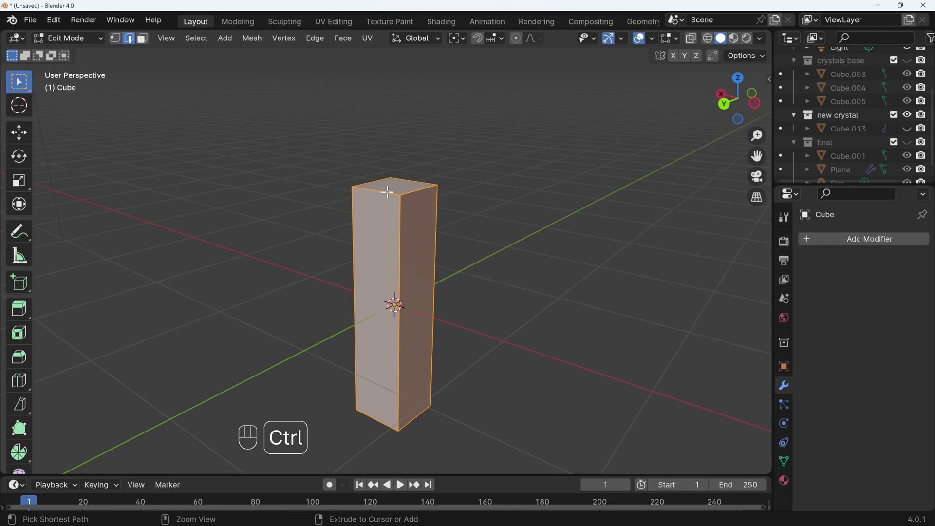
pyautogui.press('ctrl+r')
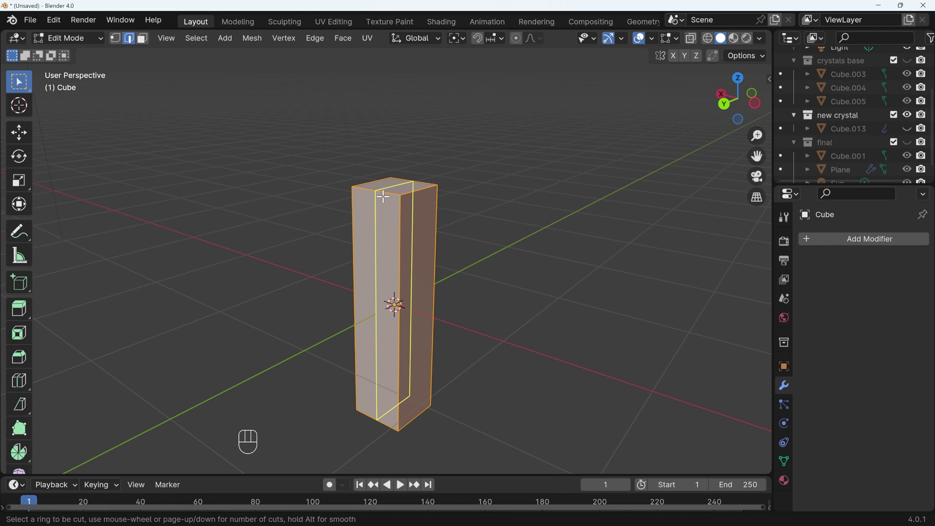
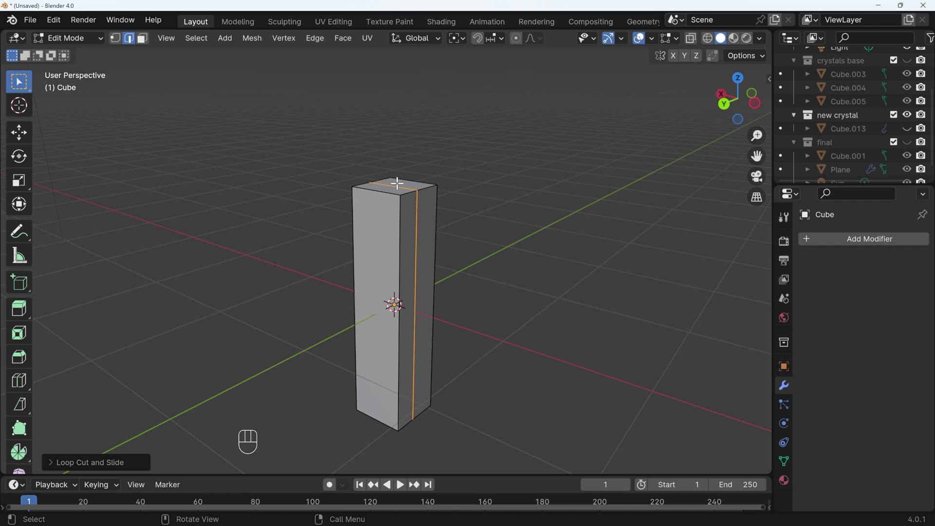
pyautogui.press('ctrl+r')
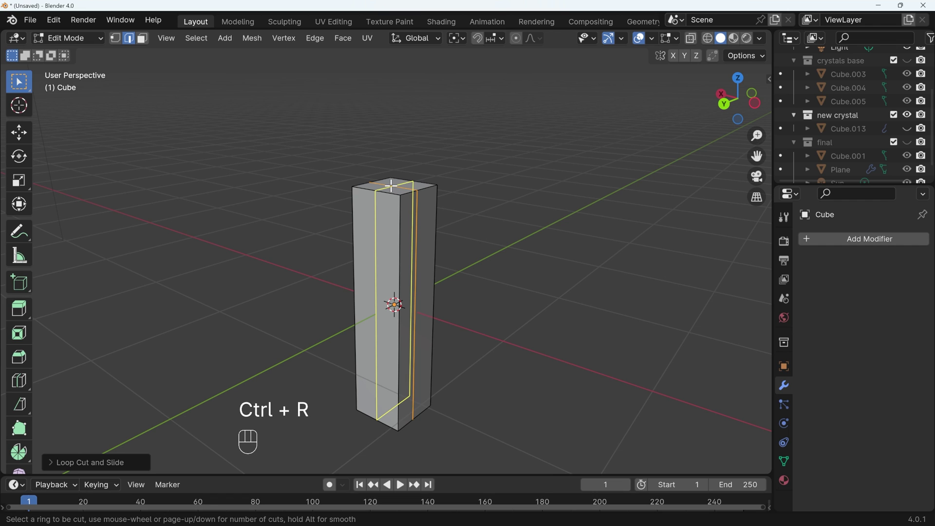
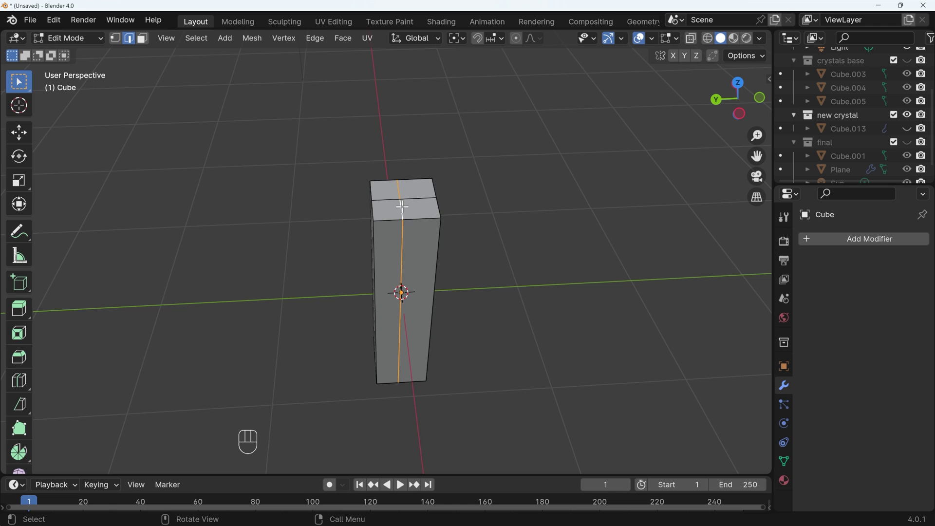
pyautogui.press('g')
pyautogui.press('g')
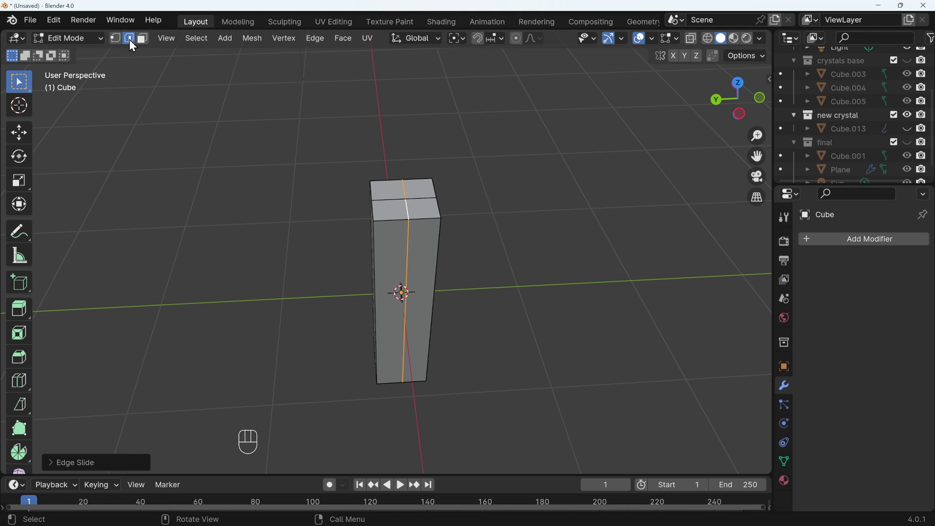
# Switch to vertex select to work on the pillar's individual top vertices.
pyautogui.click(120, 44)
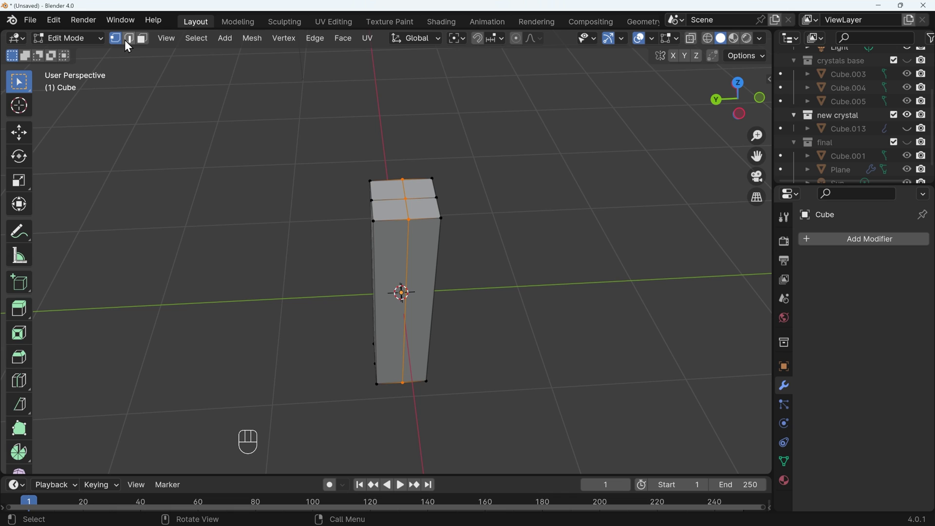
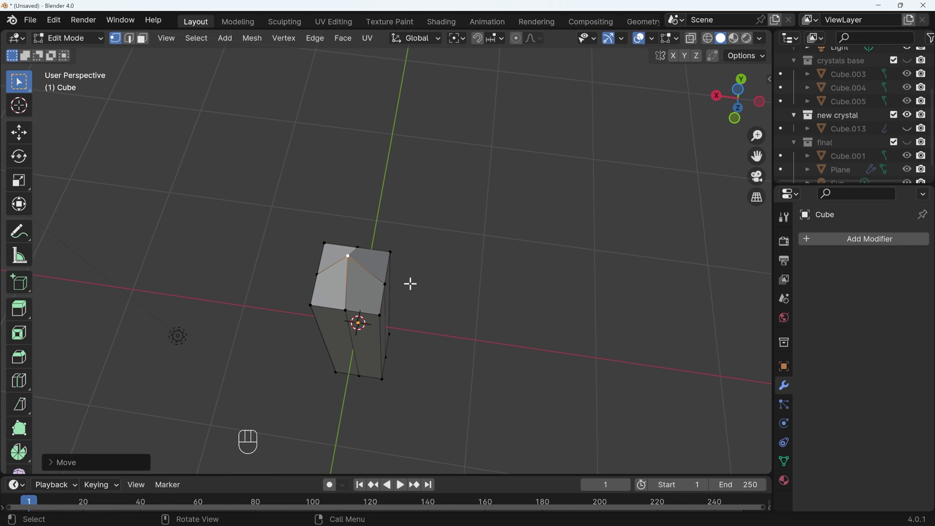
# Bevel the top corner vertices into a pointed tip and vertex-slide a side vertex for an uneven facet.
pyautogui.press('ctrl+z')
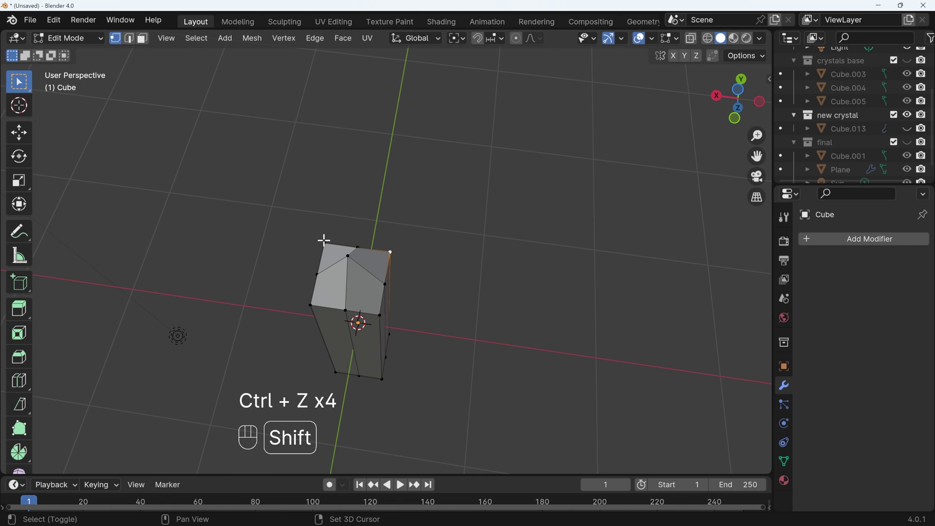
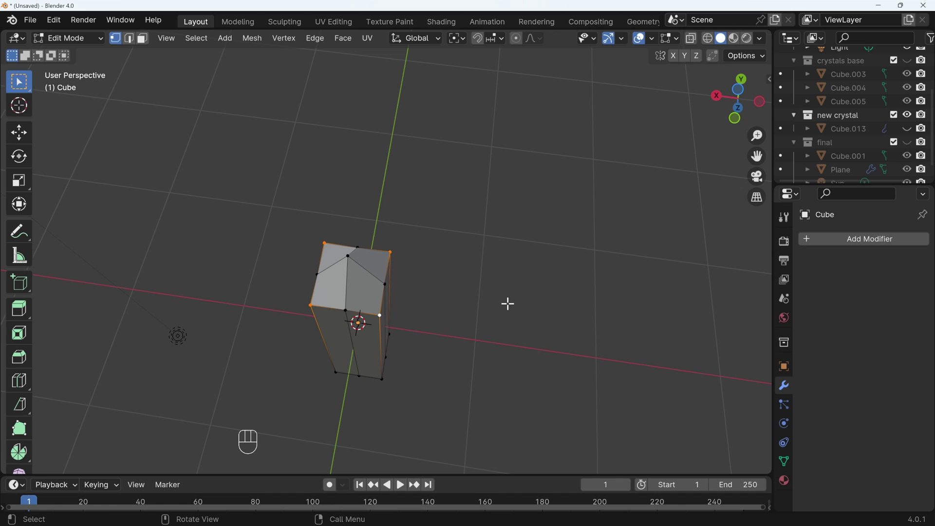
pyautogui.press('ctrl+b')
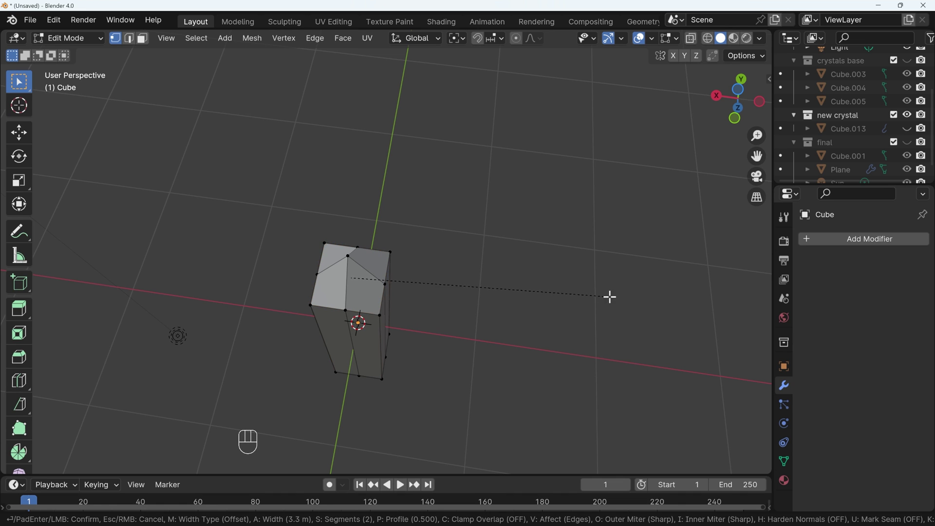
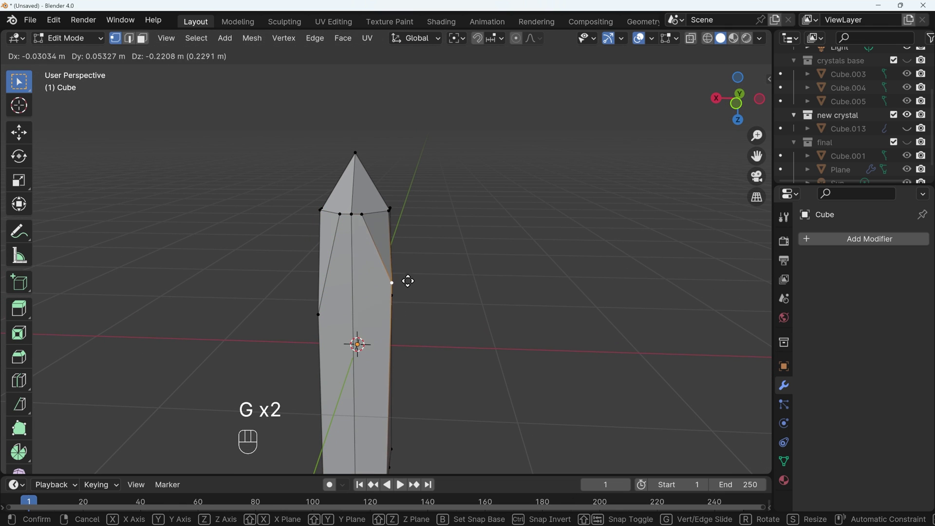
pyautogui.press('g')
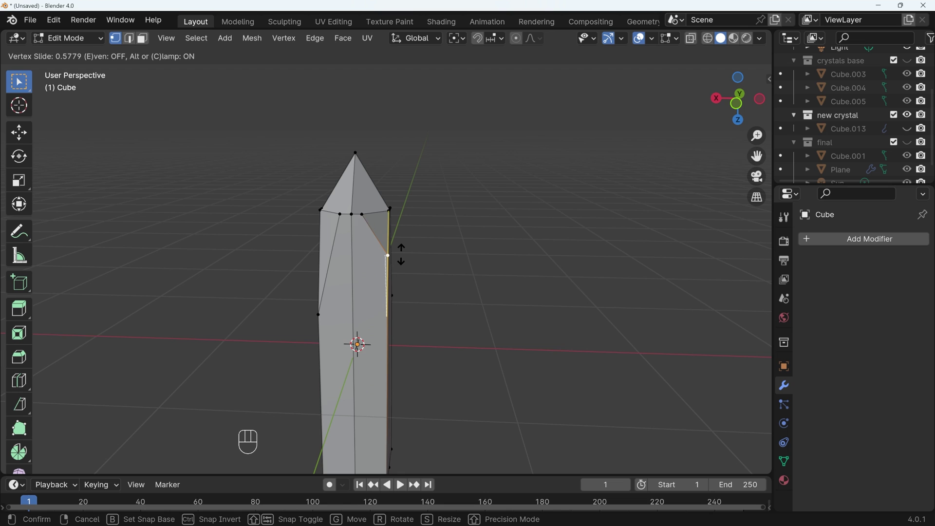
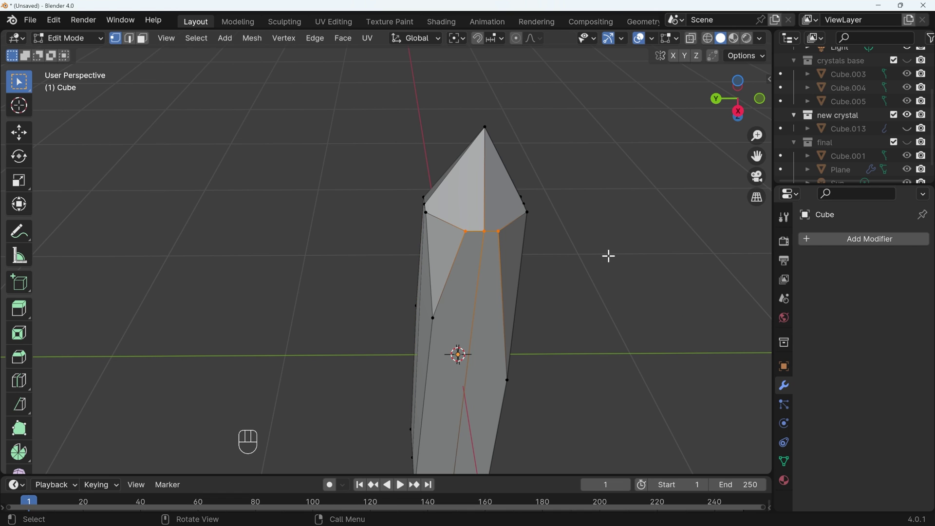
# Merge the selected vertices at centre so the crystal's end converges to a single point.
pyautogui.press('m')
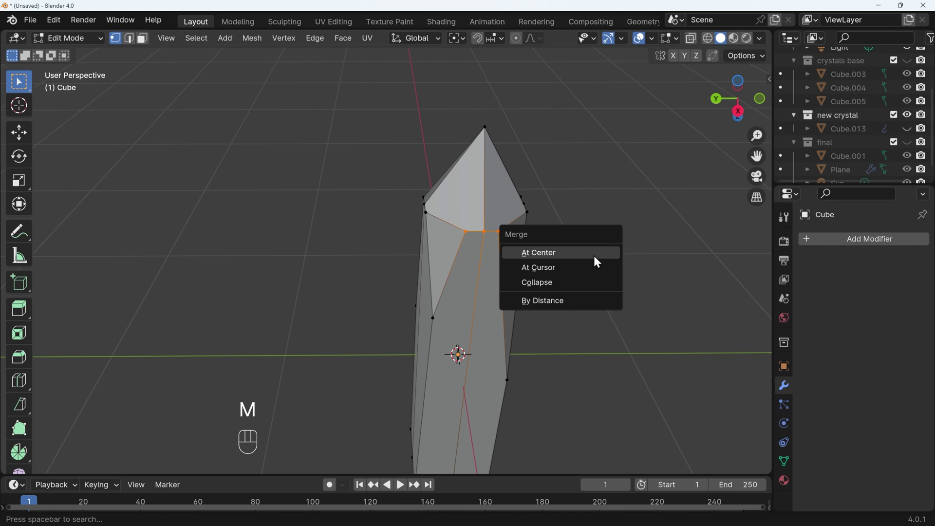
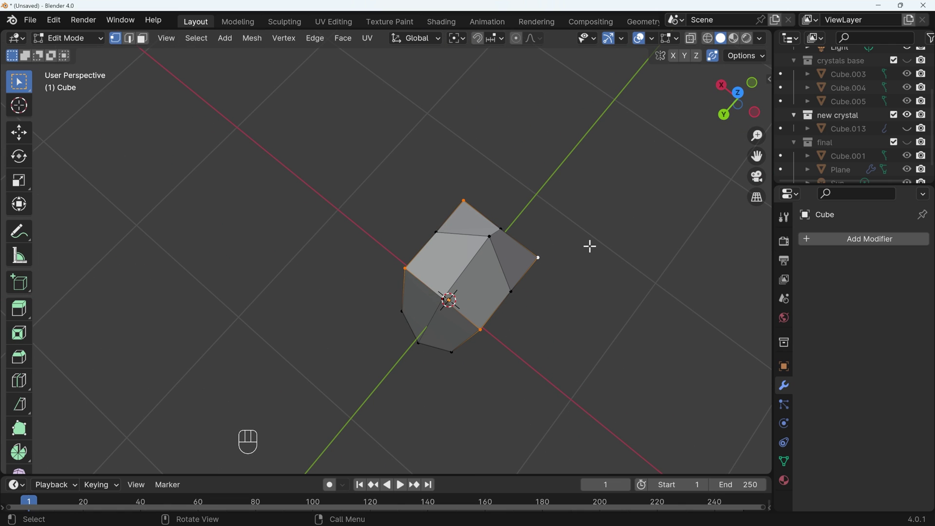
# Bevel the selected base corner vertices so the crystal's underside is faceted like the tip.
pyautogui.press('ctrl+shift+b')
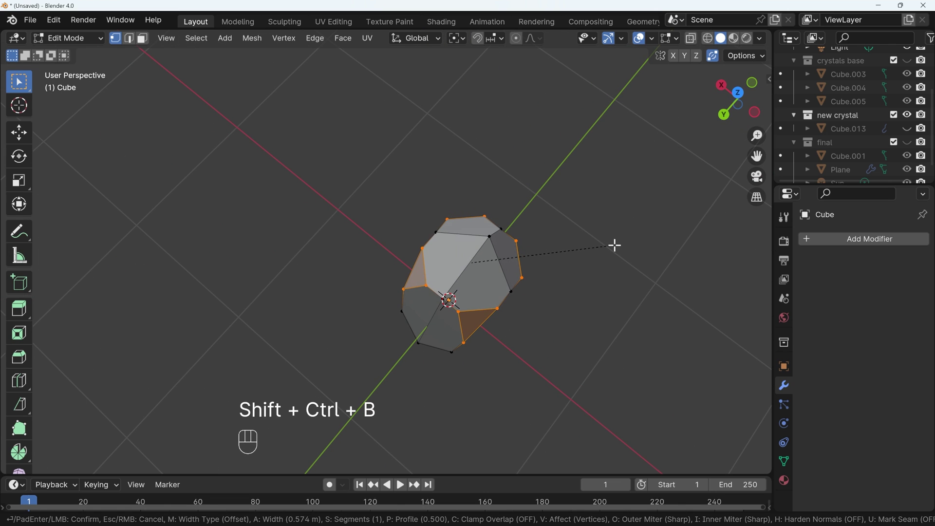
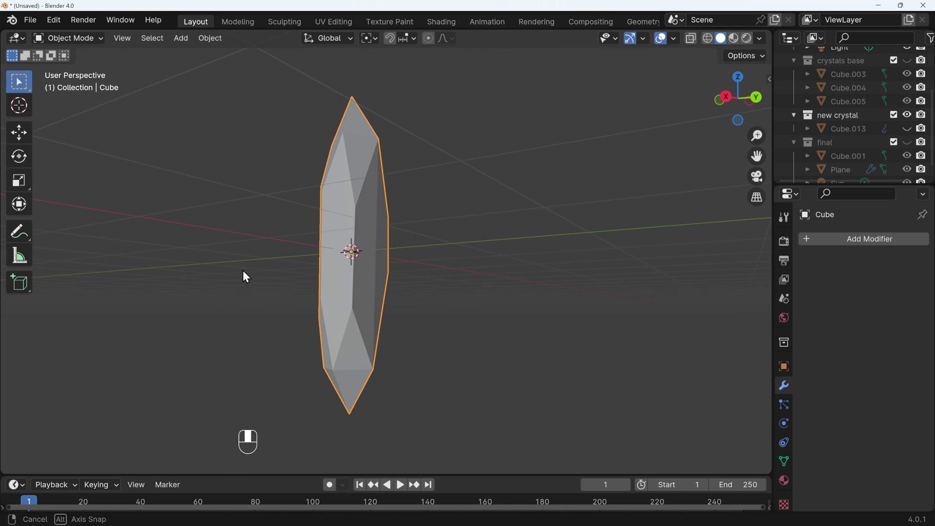
# Duplicate the finished crystal, move the copy aside along X, and edit its mesh in vertex select.
pyautogui.moveTo(414, 277); pyautogui.dragTo(504, 278)
pyautogui.press('KP_1')
pyautogui.click(475, 300)
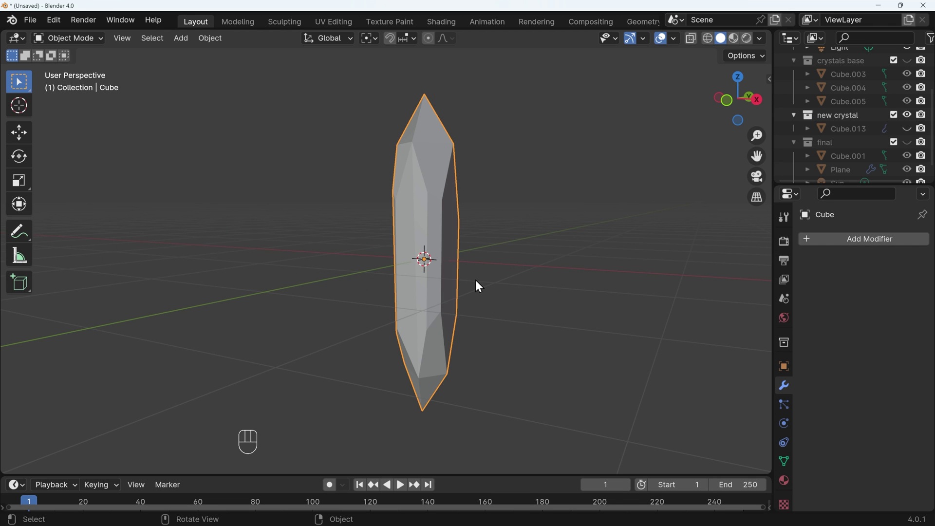
pyautogui.press('shift+d')
pyautogui.press('x')
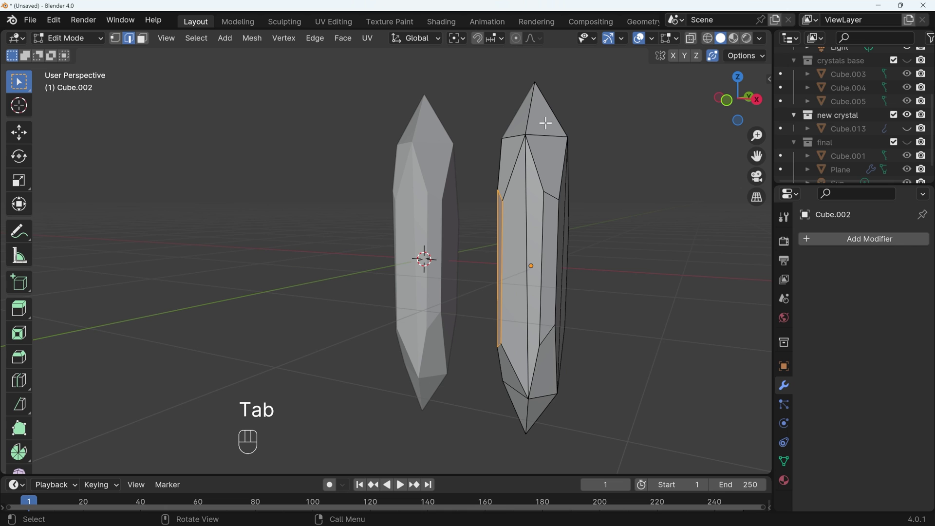
pyautogui.press('Tab')
pyautogui.press('1')
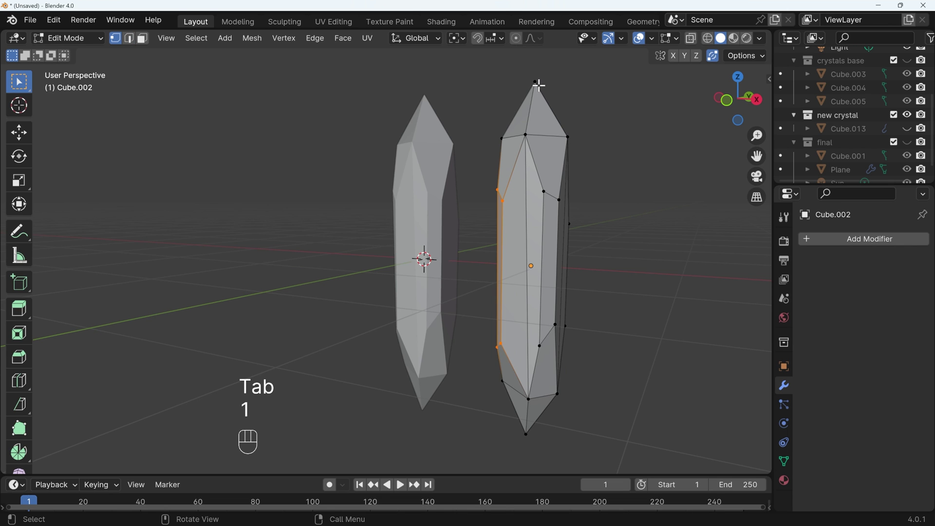
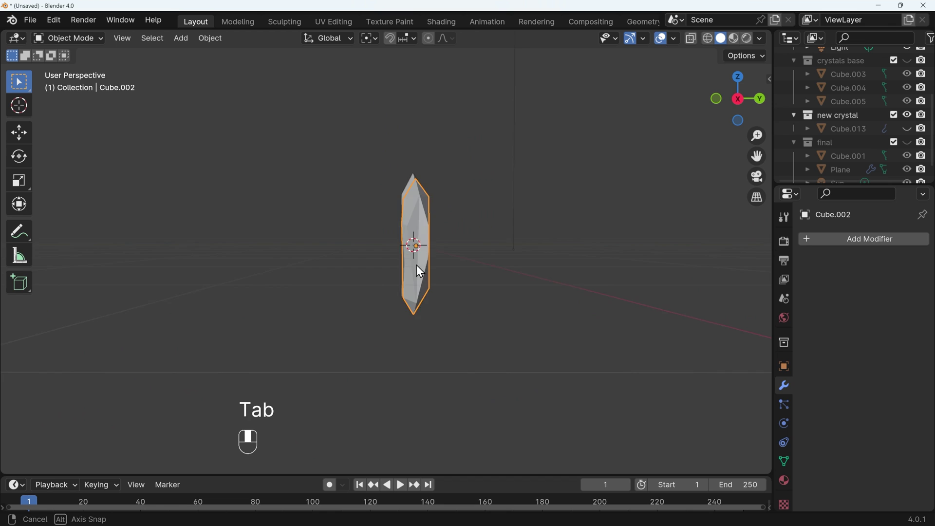
# View the copied crystal from above and edit its mesh to make it taller.
pyautogui.moveTo(521, 275); pyautogui.dragTo(485, 319)
pyautogui.moveTo(477, 200); pyautogui.dragTo(463, 238)
pyautogui.moveTo(465, 228); pyautogui.dragTo(447, 224)
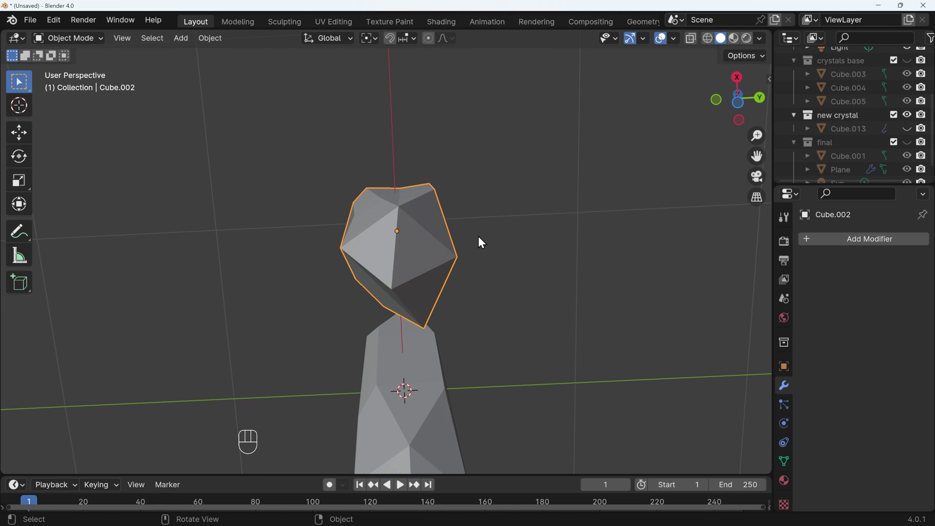
pyautogui.press('Tab')
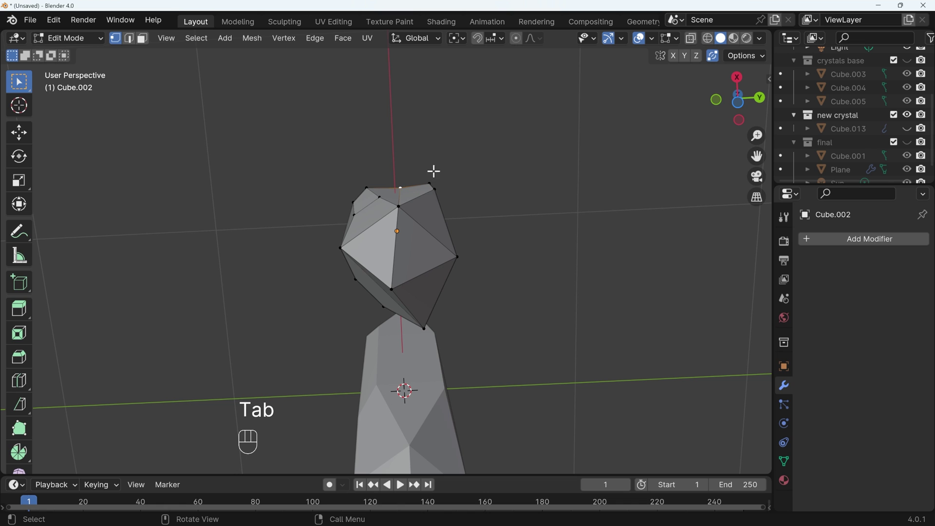
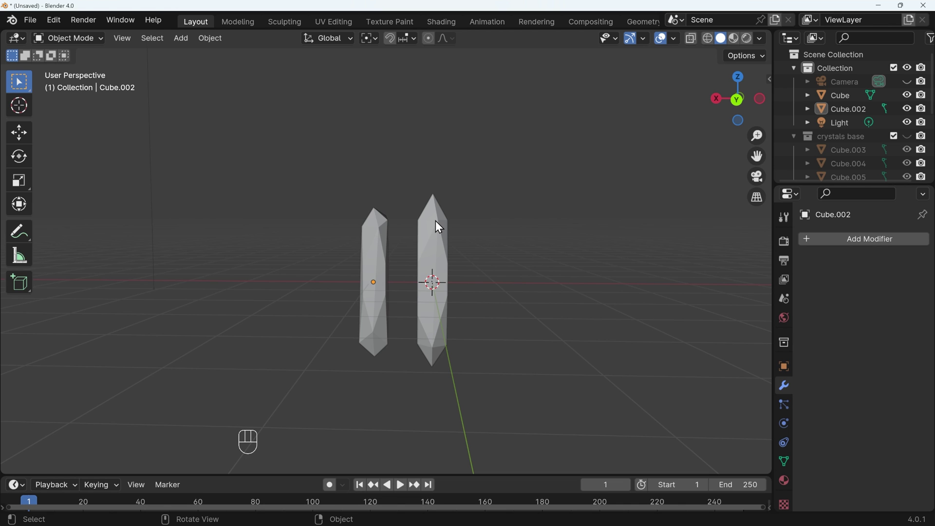
# Duplicate crystals with Shift+D and move, rotate and scale the first copy into the cluster from top view.
pyautogui.press('shift+d')
pyautogui.press('shift+d')
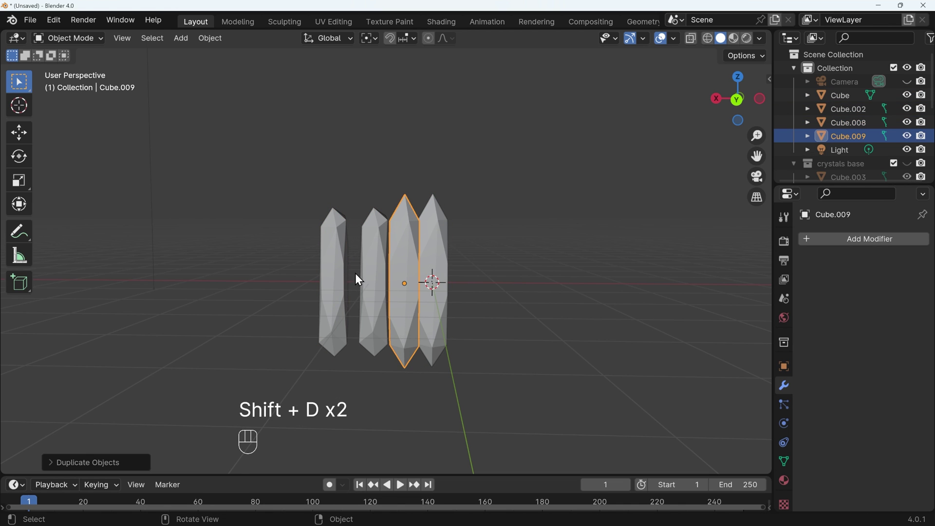
pyautogui.click(441, 292)
pyautogui.press('shift+d')
pyautogui.press('ctrl+z')
pyautogui.press('KP_7')
pyautogui.press('g')
pyautogui.press('g')
pyautogui.moveTo(347, 235); pyautogui.dragTo(371, 234)
pyautogui.press('s')
pyautogui.press('g')
pyautogui.press('t')
pyautogui.press('t')
pyautogui.press('r')
pyautogui.press('g')
pyautogui.press('r')
# Reposition, rotate and rescale a second crystal to sit within the cluster.
pyautogui.click(473, 243)
pyautogui.press('g')
pyautogui.press('r')
pyautogui.press('s')
pyautogui.press('g')
pyautogui.press('r')
pyautogui.press('g')
# Move and rotate a third crystal, then shrink it along Z to a shorter height.
pyautogui.click(577, 247)
pyautogui.press('g')
pyautogui.press('r')
pyautogui.moveTo(380, 296); pyautogui.dragTo(479, 167)
pyautogui.press('s')
pyautogui.press('z')
pyautogui.press('shift+z')
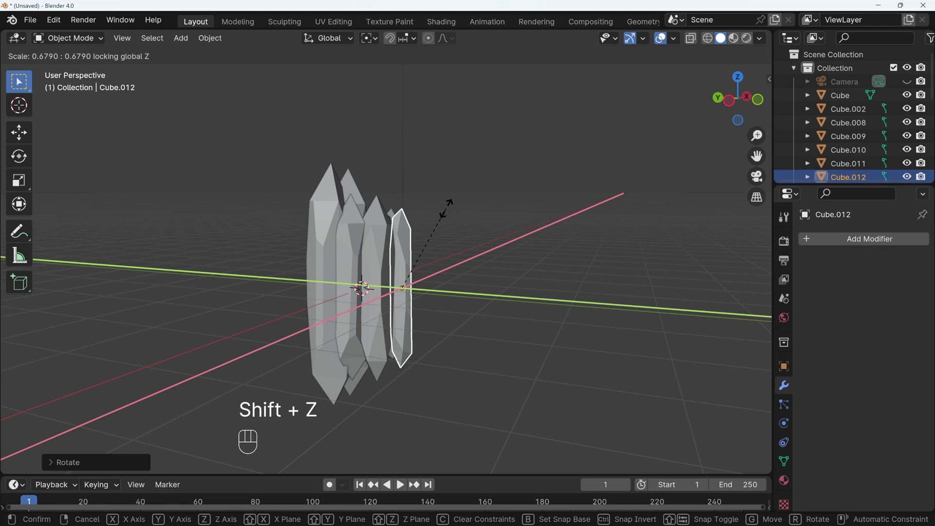
pyautogui.press('f')
pyautogui.press('shift+s')
pyautogui.press('shift+z')
pyautogui.press('s')
pyautogui.press('z')
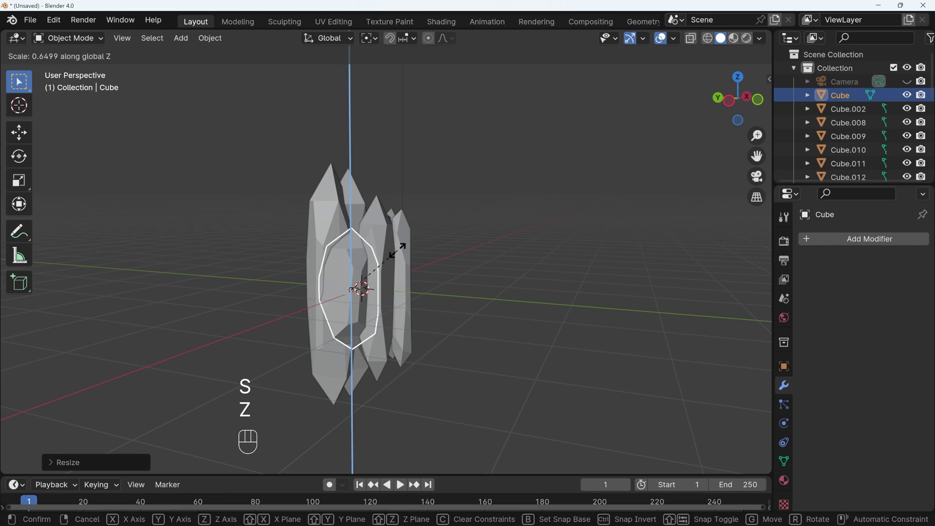
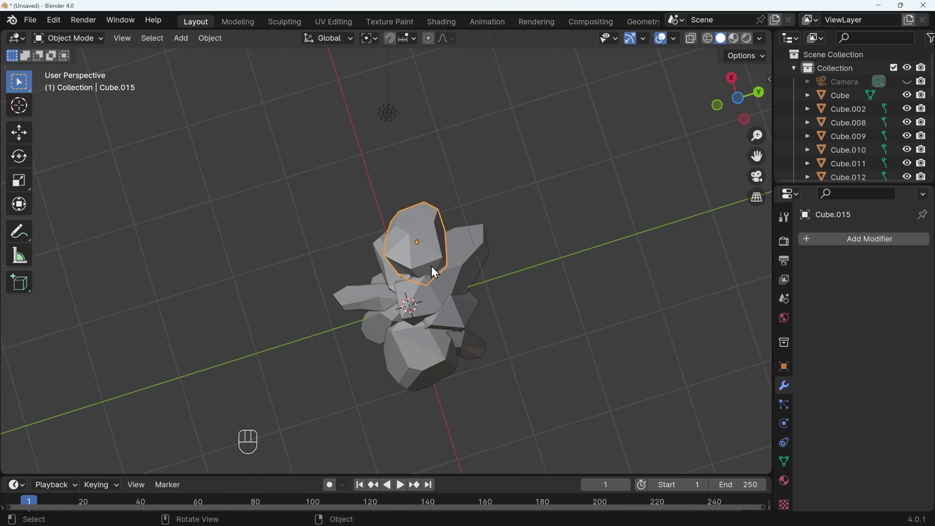
# Duplicate a crystal, place the copy at the cluster's base and rotate it about its Z axis.
pyautogui.press('shift+d')
pyautogui.moveTo(485, 328); pyautogui.dragTo(506, 309)
pyautogui.moveTo(506, 310); pyautogui.dragTo(228, 418)
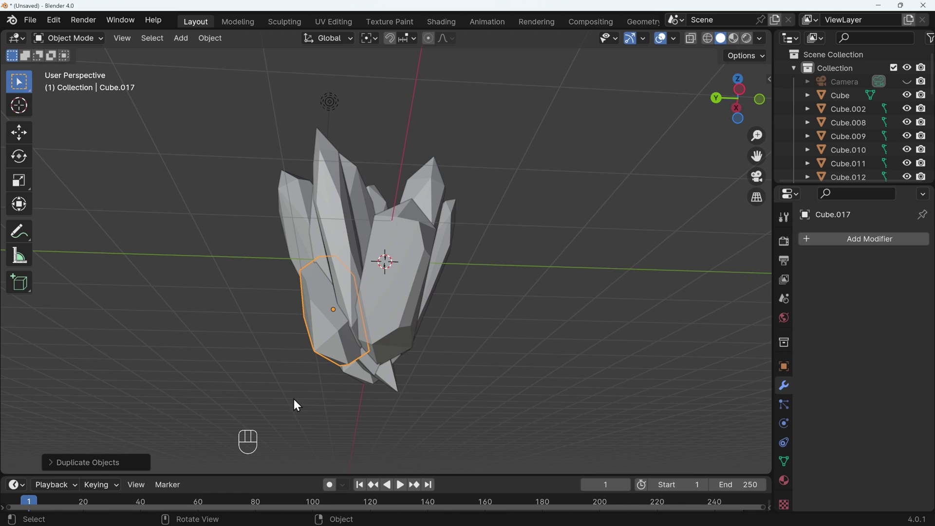
pyautogui.press('r')
pyautogui.moveTo(409, 329); pyautogui.dragTo(509, 349)
pyautogui.press('r')
pyautogui.press('g')
pyautogui.press('r')
pyautogui.press('z')
pyautogui.press('z')
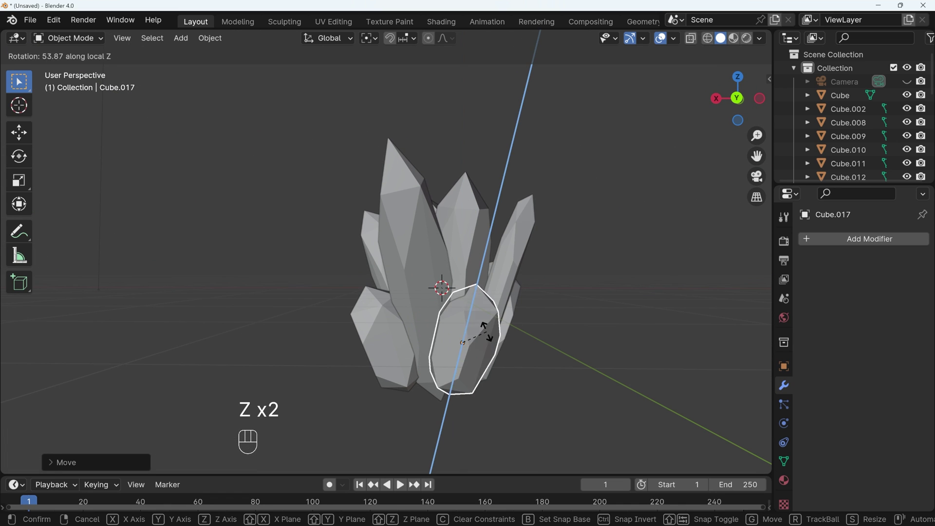
# Nudge the new crystal into position, adjust its orientation and scale it along Z.
pyautogui.moveTo(513, 358); pyautogui.dragTo(353, 353)
pyautogui.press('r')
pyautogui.press('g')
pyautogui.press('s')
pyautogui.press('z')
# Orbit around the cluster to check the small crystal tucked at its base.
pyautogui.moveTo(373, 334); pyautogui.dragTo(600, 418)
pyautogui.moveTo(600, 417); pyautogui.dragTo(402, 339)
pyautogui.moveTo(417, 326); pyautogui.dragTo(436, 370)
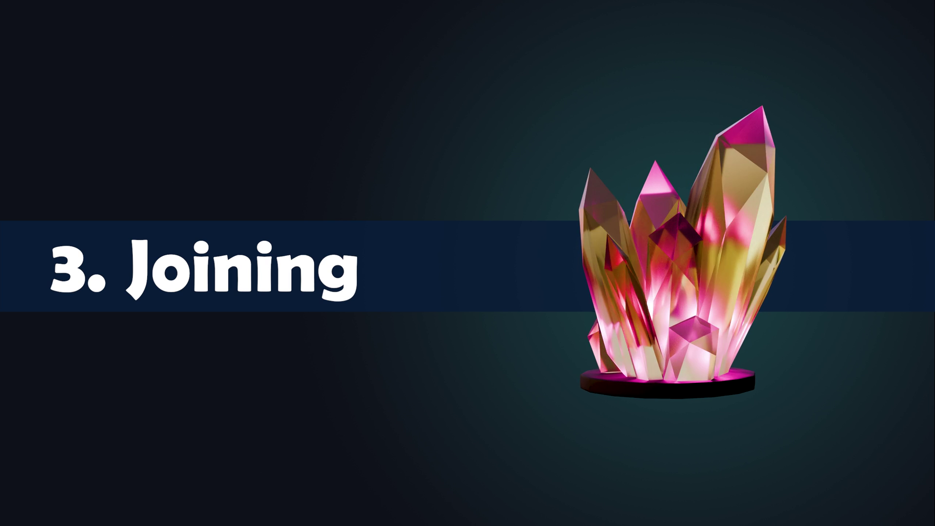
pyautogui.middleClick(442, 344)
pyautogui.moveTo(460, 352); pyautogui.dragTo(507, 366)
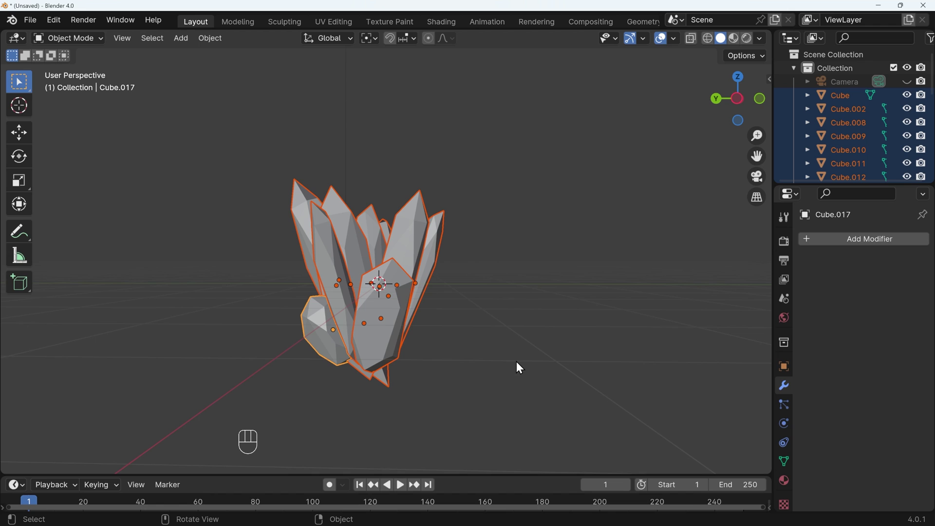
pyautogui.click(399, 316)
pyautogui.click(353, 247)
pyautogui.press('ctrl+j')
pyautogui.moveTo(438, 359); pyautogui.dragTo(422, 367)
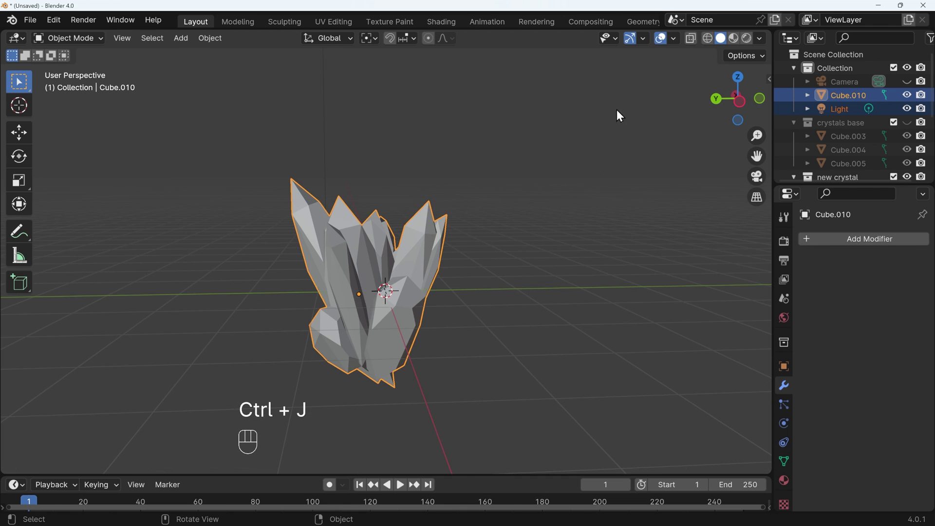
pyautogui.click(713, 41)
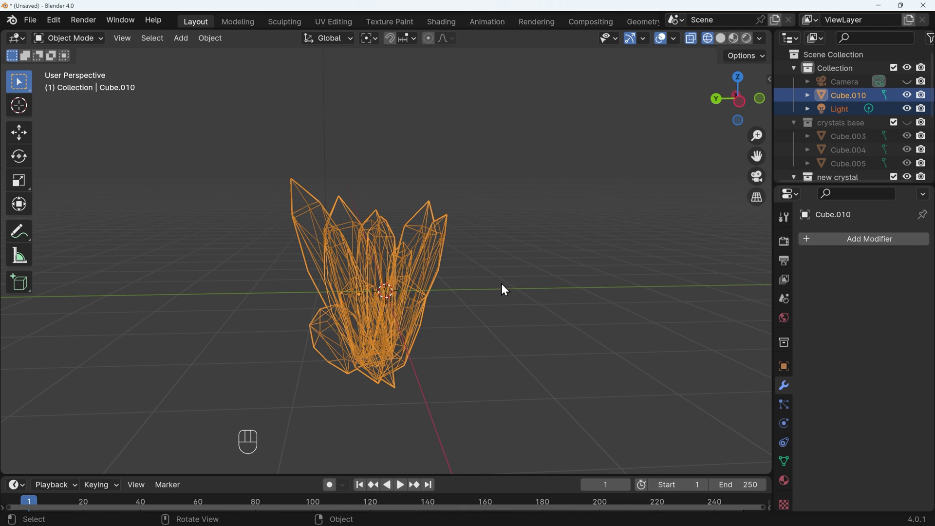
pyautogui.moveTo(429, 384); pyautogui.dragTo(440, 367)
pyautogui.middleClick(439, 367)
pyautogui.moveTo(437, 378); pyautogui.dragTo(458, 338)
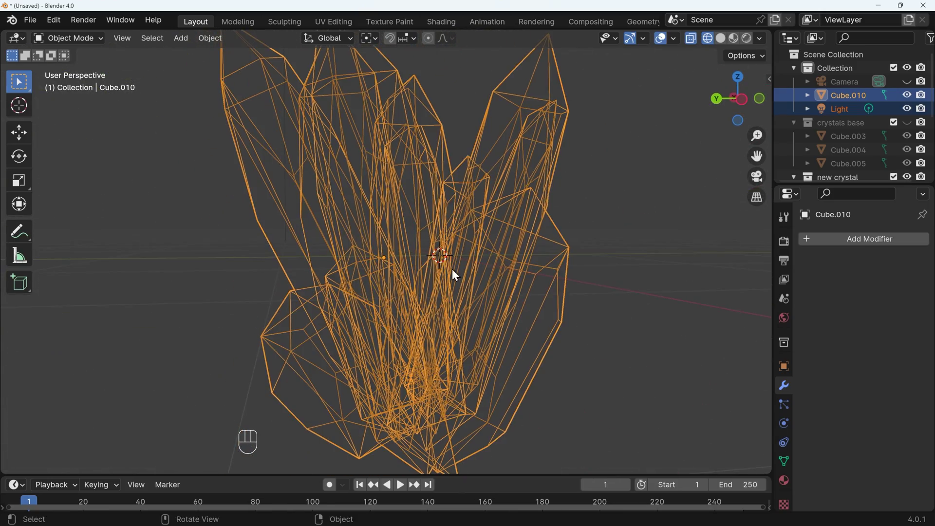
pyautogui.press('ctrl+z')
pyautogui.press('ctrl+z')
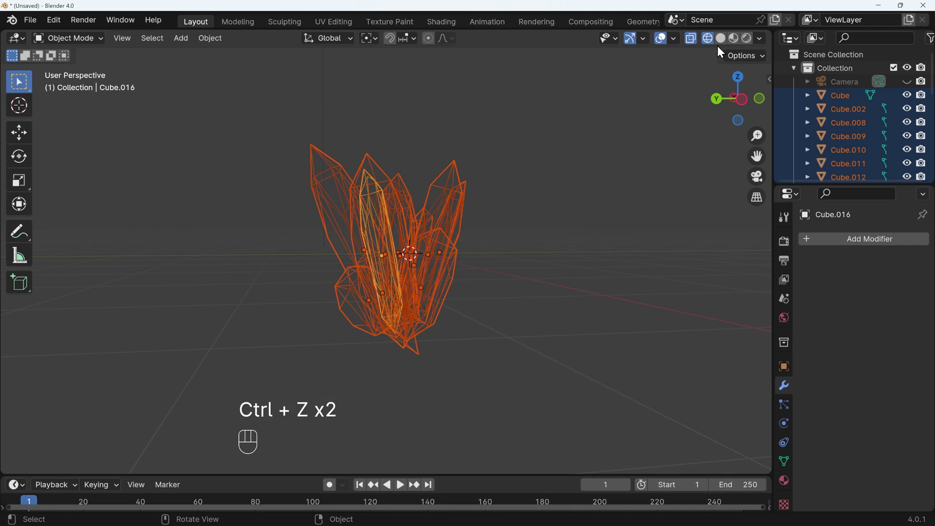
pyautogui.middleClick(496, 274)
pyautogui.moveTo(474, 252); pyautogui.dragTo(465, 290)
pyautogui.middleClick(482, 283)
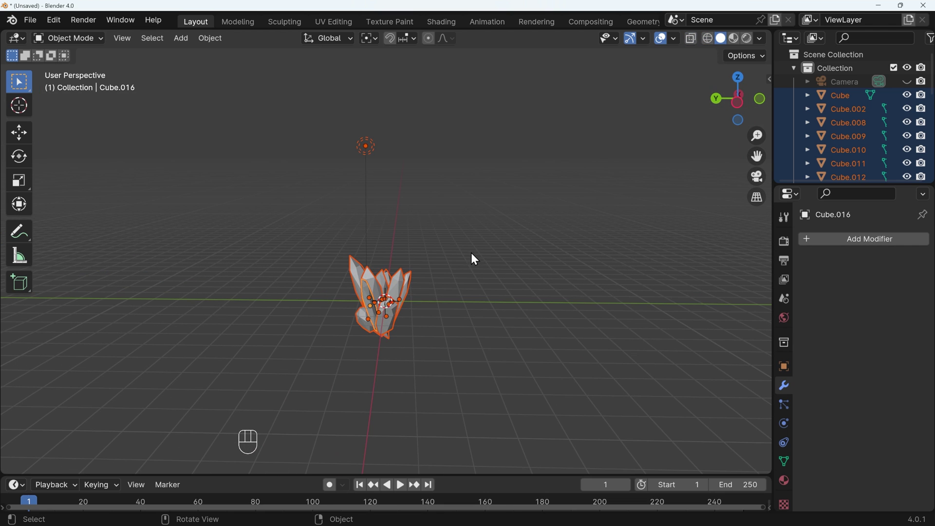
# Add and remove a Boolean modifier on the crystal, then reveal the sidebar's Bool Tool panel.
pyautogui.moveTo(403, 335); pyautogui.dragTo(414, 316)
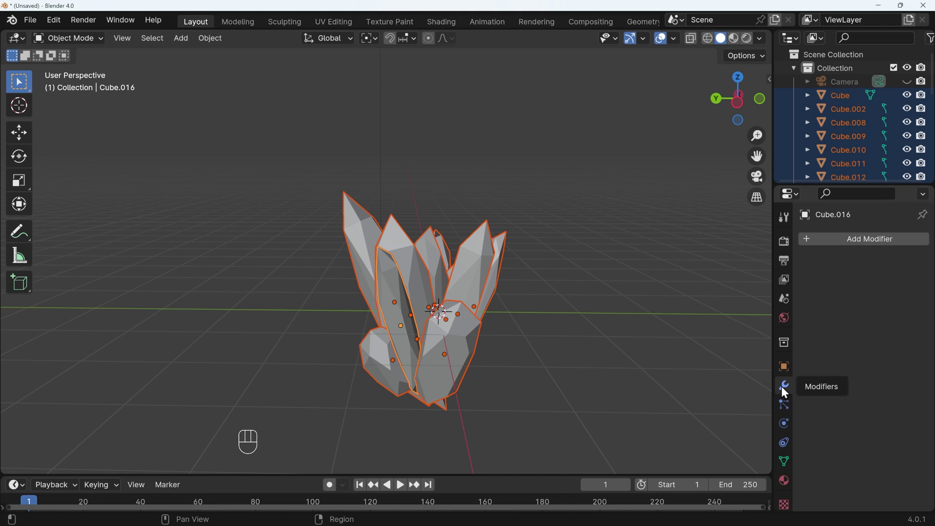
pyautogui.moveTo(853, 241); pyautogui.dragTo(700, 270)
pyautogui.press('o')
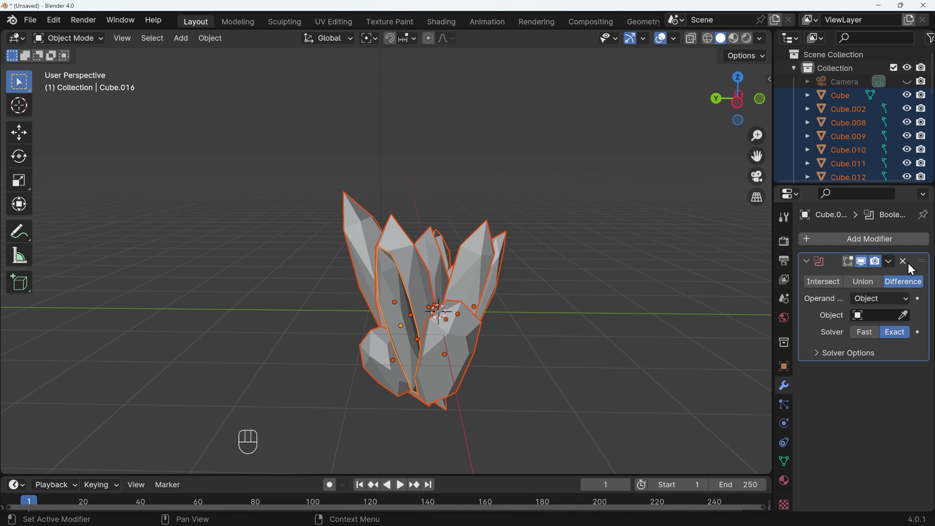
pyautogui.click(908, 265)
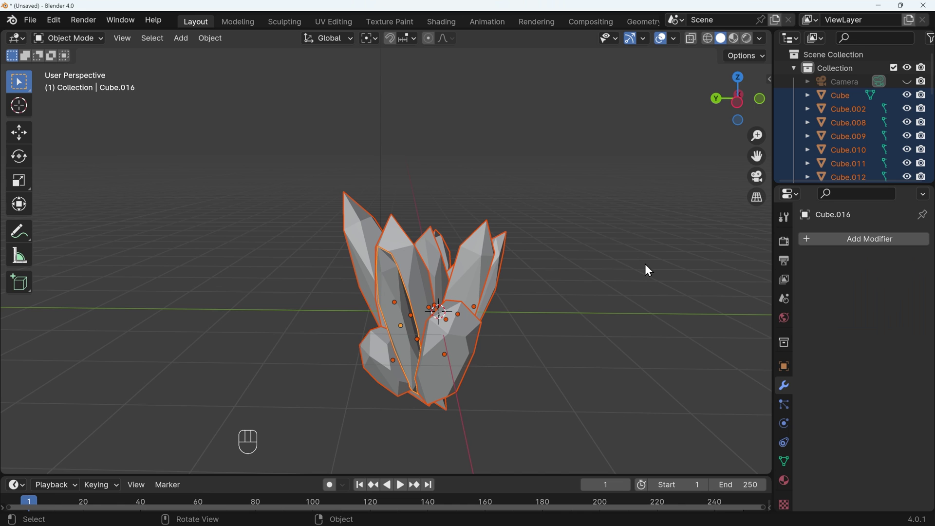
pyautogui.moveTo(60, 25); pyautogui.dragTo(86, 198)
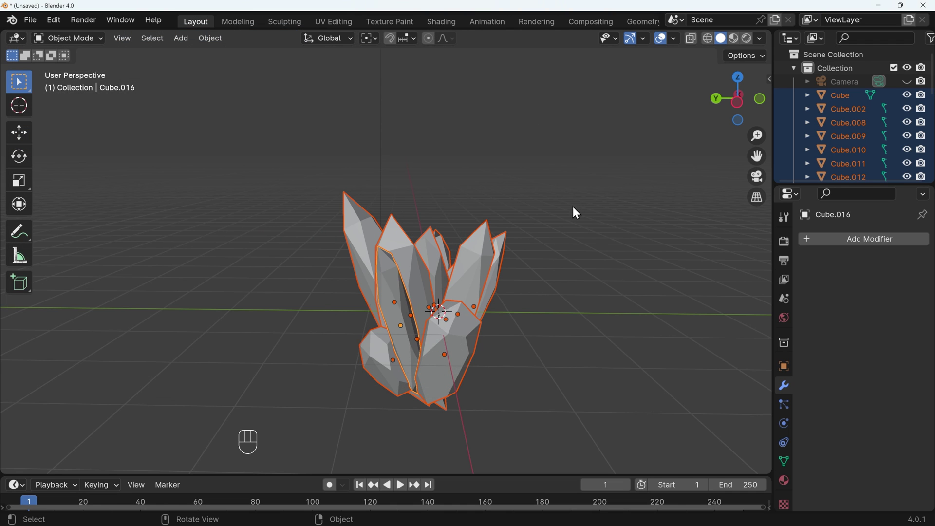
# Try a Bool Tool union on the crystals, inspect the incomplete result and undo it.
pyautogui.press('n')
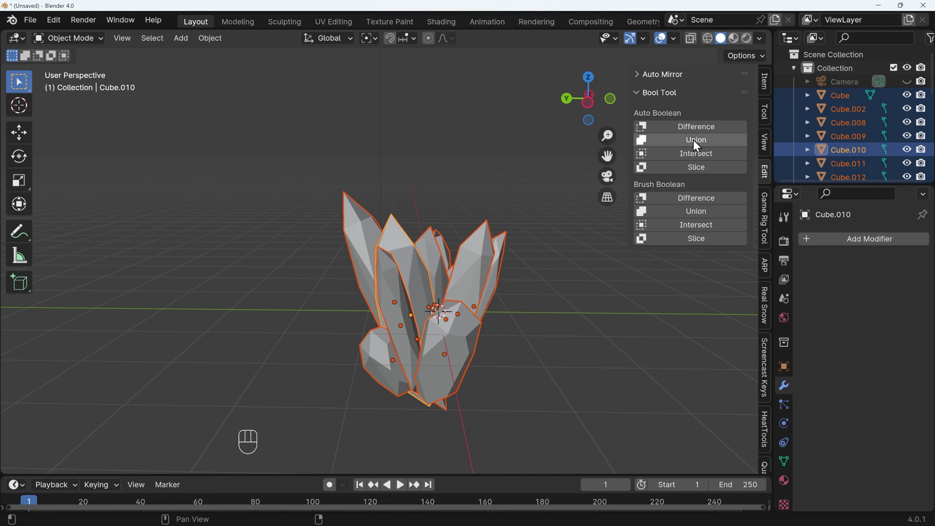
pyautogui.click(696, 145)
pyautogui.moveTo(520, 396); pyautogui.dragTo(566, 384)
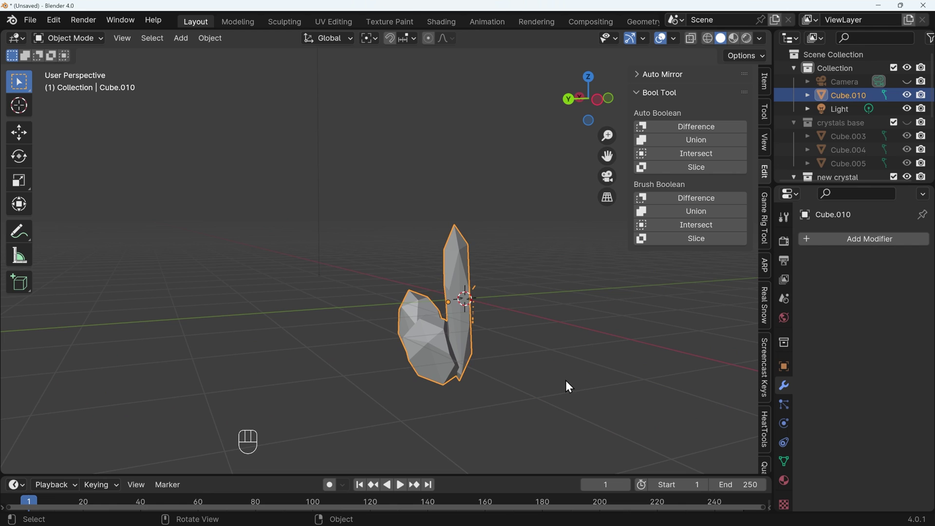
pyautogui.press('ctrl+z')
pyautogui.moveTo(486, 358); pyautogui.dragTo(456, 354)
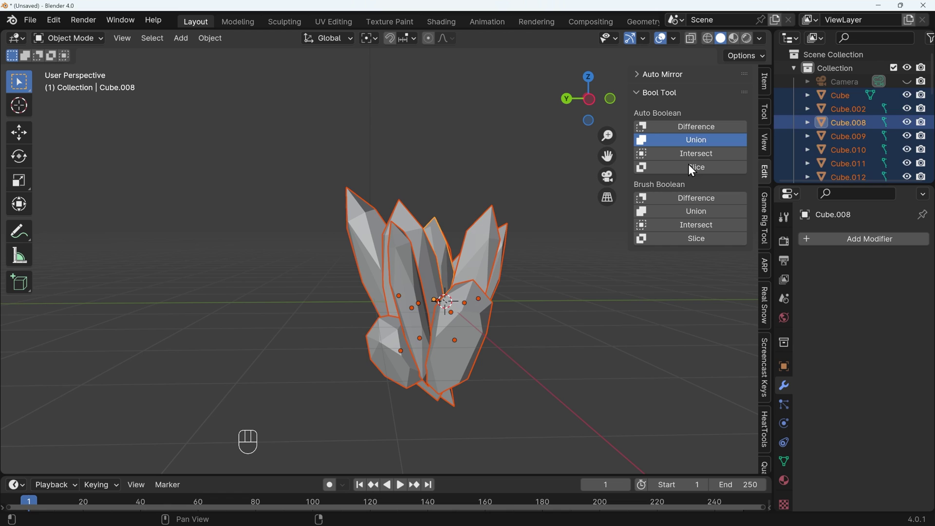
pyautogui.moveTo(505, 326); pyautogui.dragTo(506, 336)
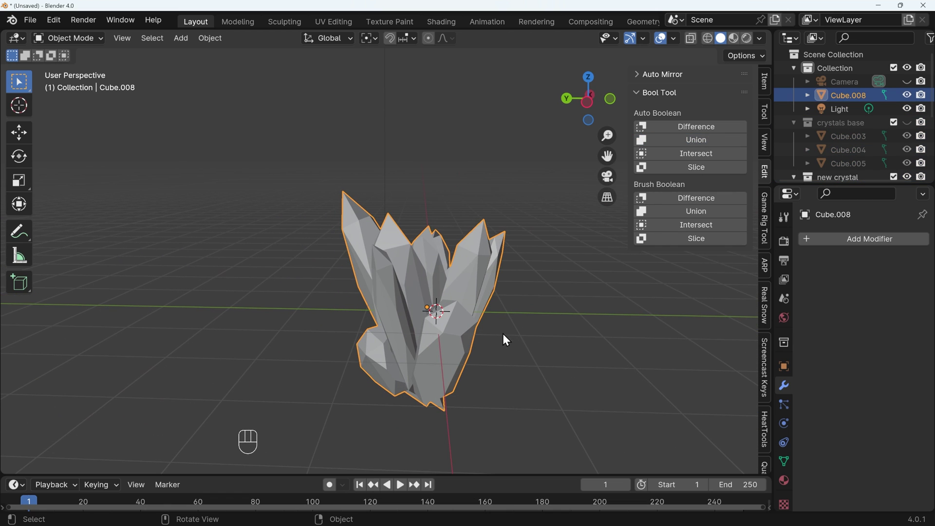
pyautogui.press('ctrl+z')
# Reposition a stray crystal, select all pieces and union them into one mesh, Cube.010.
pyautogui.moveTo(416, 274); pyautogui.dragTo(432, 278)
pyautogui.press('r')
pyautogui.press('r')
pyautogui.press('g')
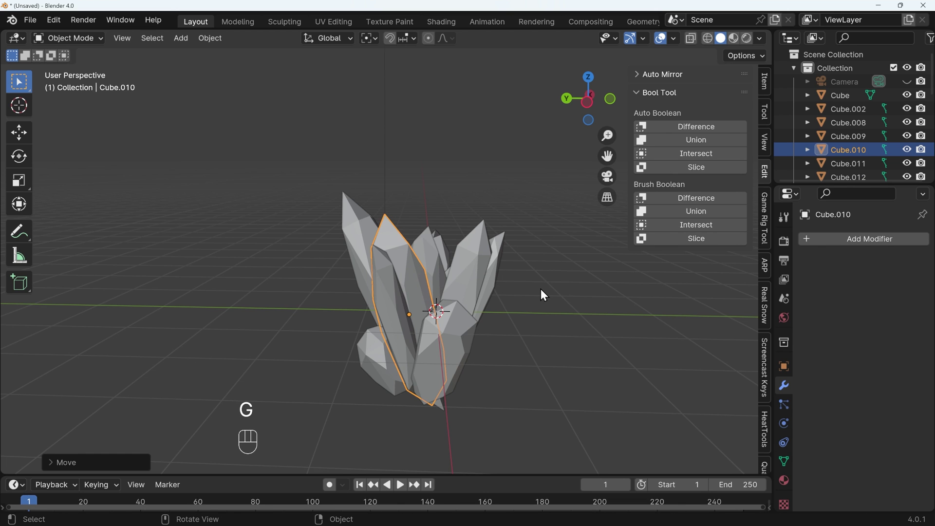
pyautogui.moveTo(458, 312); pyautogui.dragTo(378, 305)
pyautogui.moveTo(454, 350); pyautogui.dragTo(553, 390)
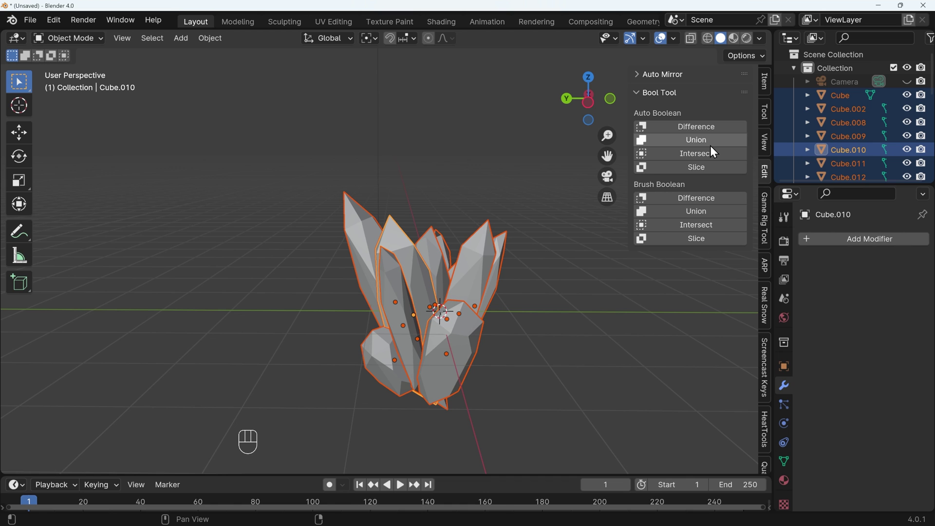
pyautogui.moveTo(717, 140); pyautogui.dragTo(612, 226)
pyautogui.moveTo(465, 325); pyautogui.dragTo(487, 323)
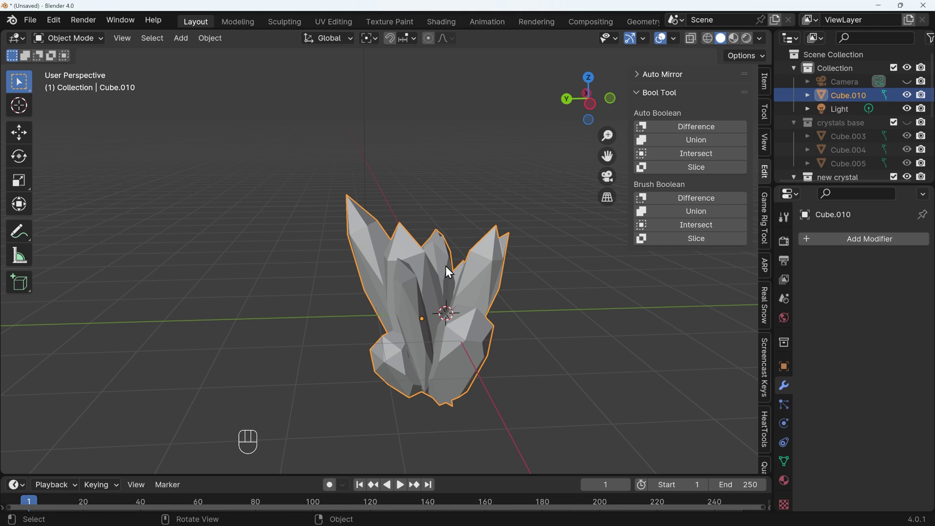
# Switch the viewport to wireframe shading and zoom in on the merged crystal's inner geometry.
pyautogui.moveTo(447, 348); pyautogui.dragTo(453, 325)
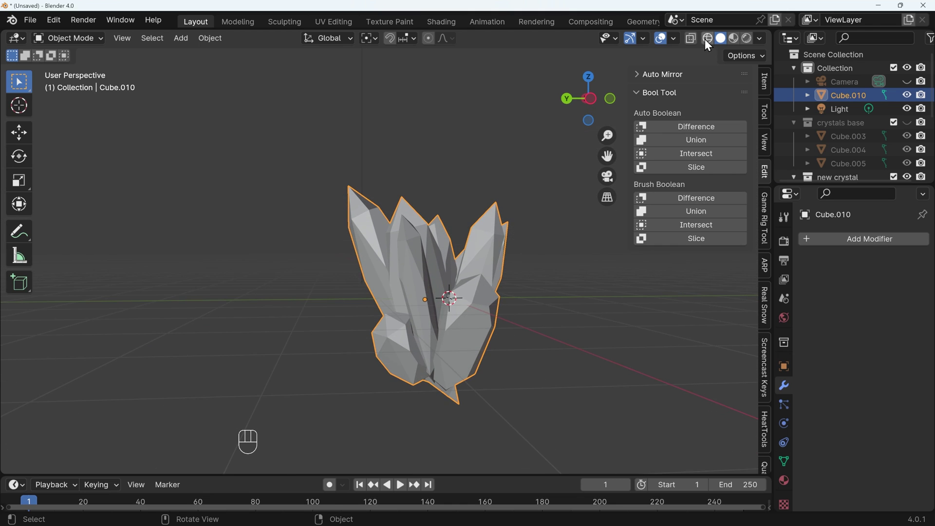
pyautogui.moveTo(505, 298); pyautogui.dragTo(486, 277)
pyautogui.moveTo(502, 272); pyautogui.dragTo(476, 287)
pyautogui.moveTo(419, 270); pyautogui.dragTo(459, 284)
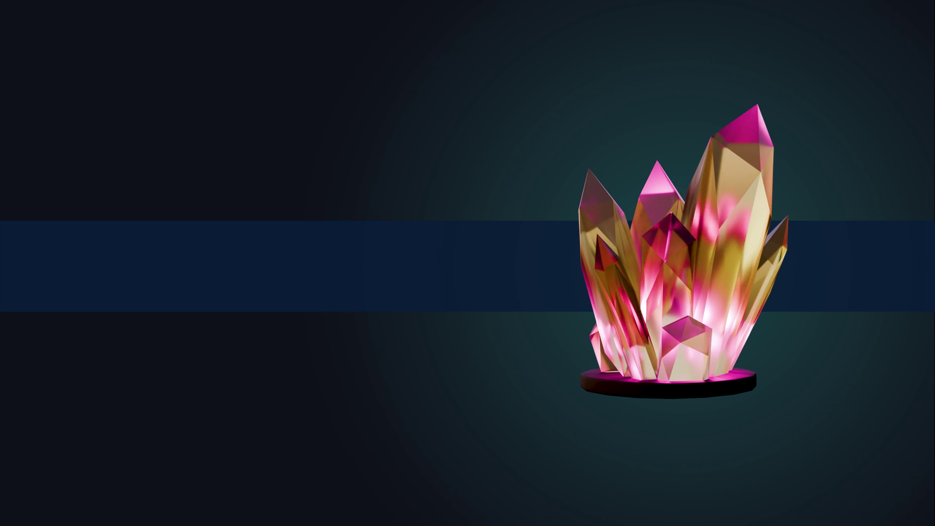
# Return the viewport to solid shading and orbit around the merged crystal.
pyautogui.moveTo(726, 48); pyautogui.dragTo(534, 299)
pyautogui.moveTo(482, 316); pyautogui.dragTo(476, 303)
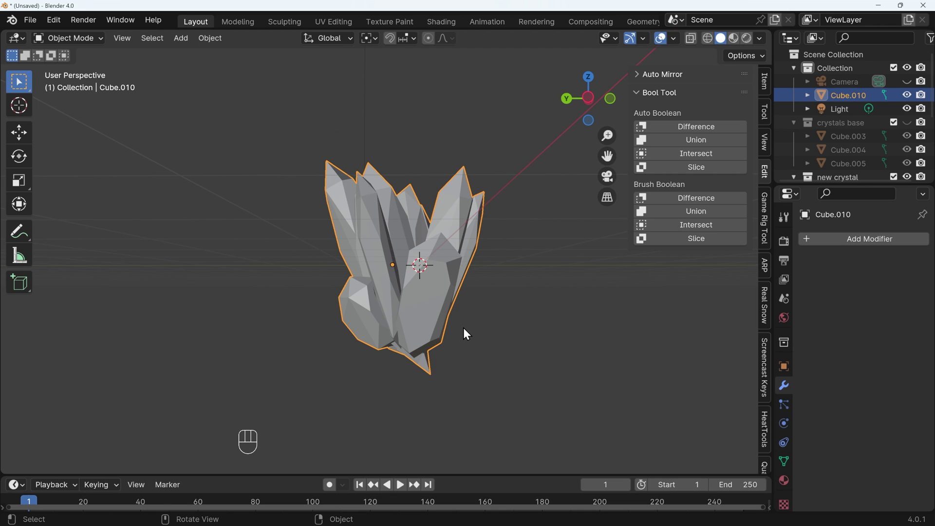
# Switch to Front Orthographic view of the crystal cluster with Numpad 1.
pyautogui.press('KP_1')
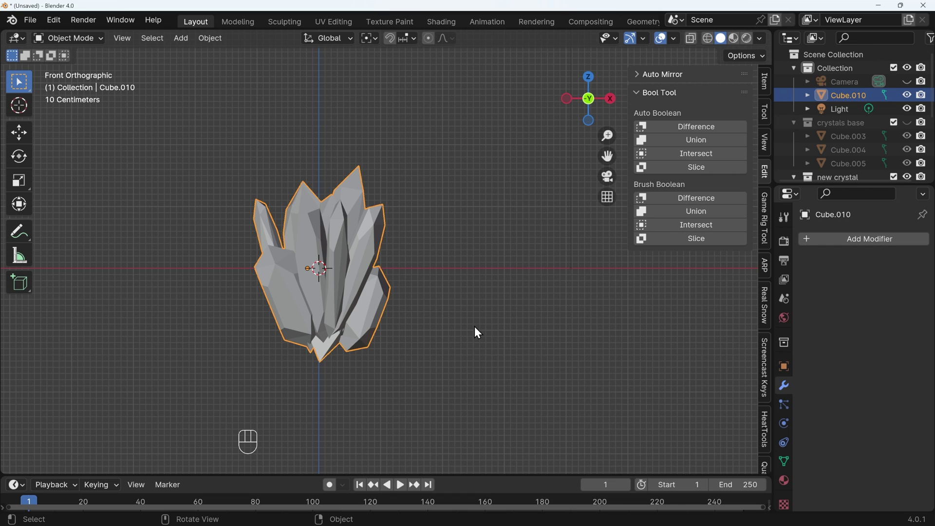
# In Edit Mode, bisect the cluster's base with a horizontal plane, Clear Inner and Fill enabled.
pyautogui.press('Tab')
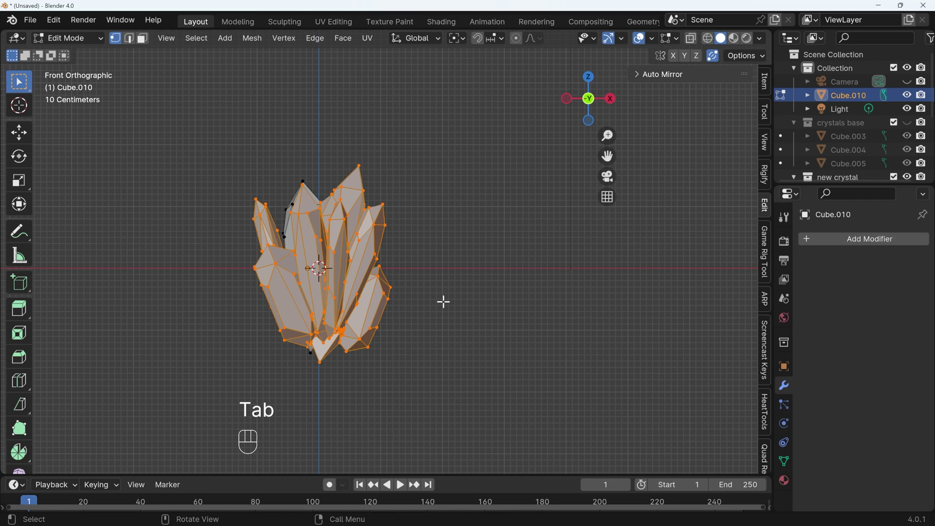
pyautogui.press('a')
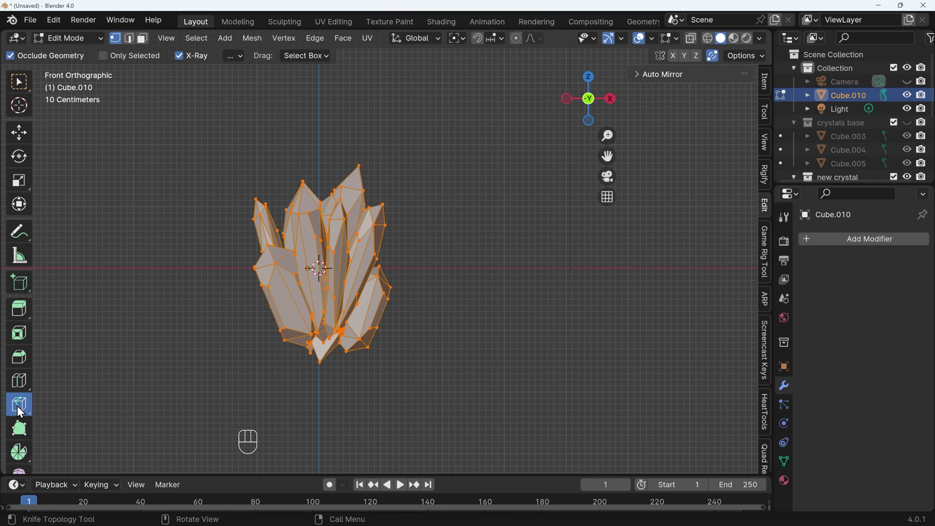
pyautogui.moveTo(21, 408); pyautogui.dragTo(68, 442)
pyautogui.click(69, 442)
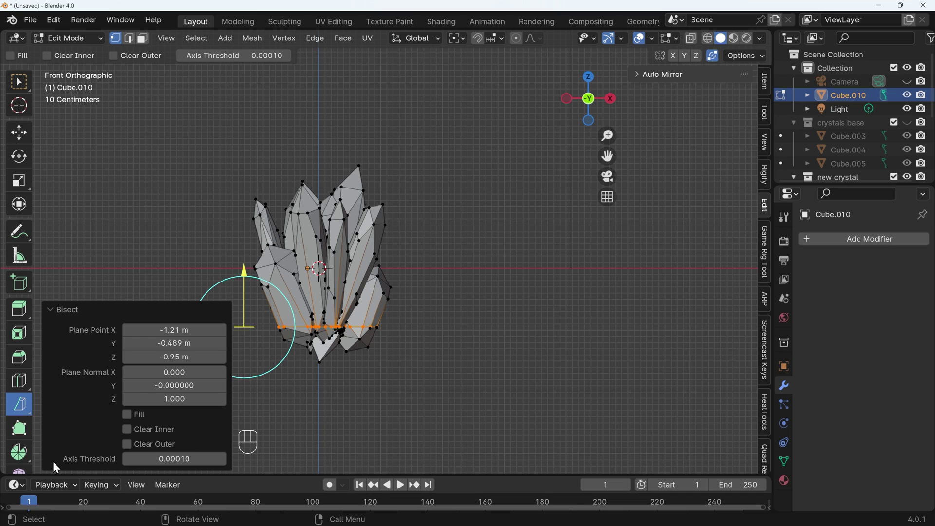
pyautogui.click(134, 434)
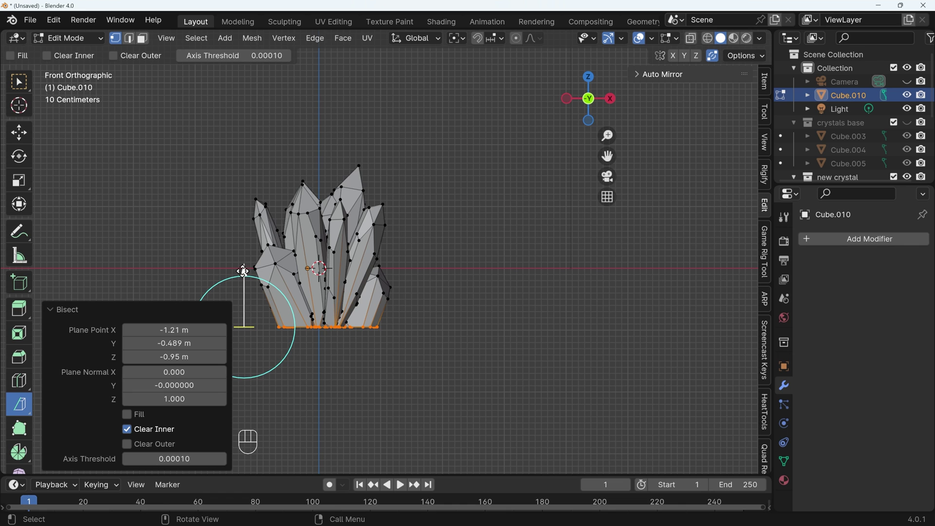
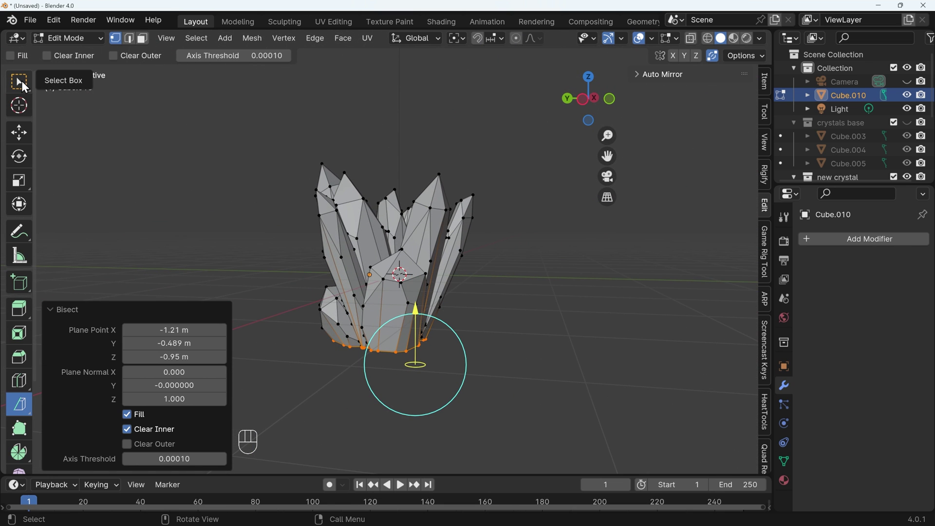
pyautogui.moveTo(24, 84); pyautogui.dragTo(89, 386)
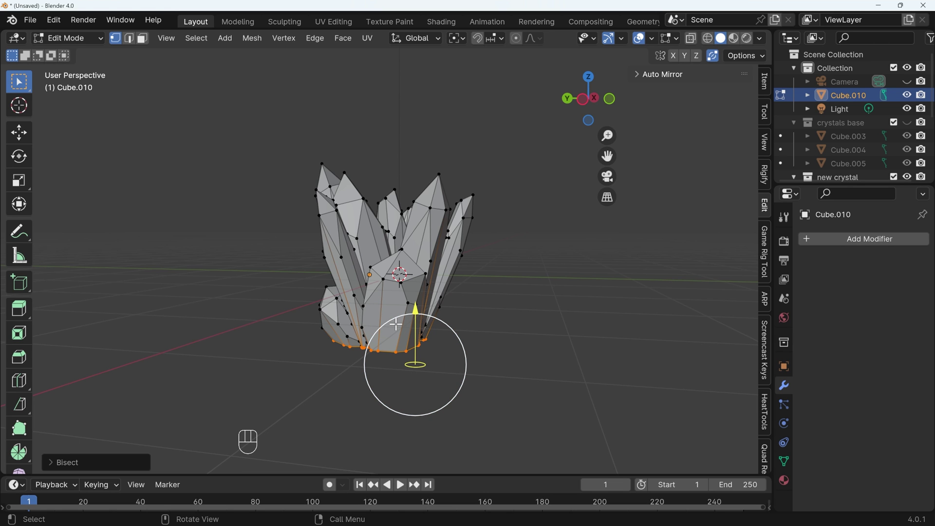
# Orbit to the flat underside, vertex-slide a few base vertices to tidy it, then return to Object Mode.
pyautogui.press('Tab')
pyautogui.moveTo(499, 358); pyautogui.dragTo(657, 355)
pyautogui.moveTo(609, 351); pyautogui.dragTo(554, 352)
pyautogui.middleClick(568, 352)
pyautogui.moveTo(436, 324); pyautogui.dragTo(433, 248)
pyautogui.moveTo(491, 379); pyautogui.dragTo(489, 354)
pyautogui.moveTo(394, 373); pyautogui.dragTo(395, 347)
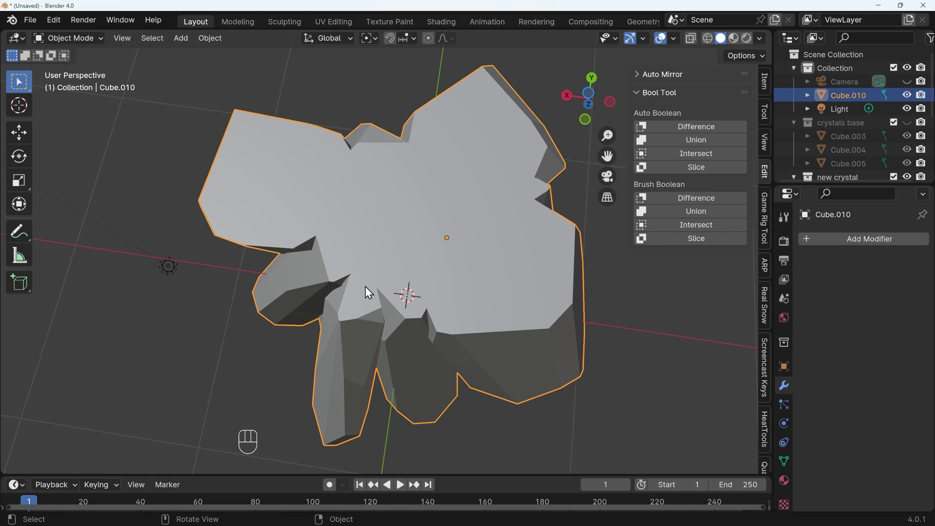
pyautogui.moveTo(533, 216); pyautogui.dragTo(515, 226)
pyautogui.middleClick(386, 275)
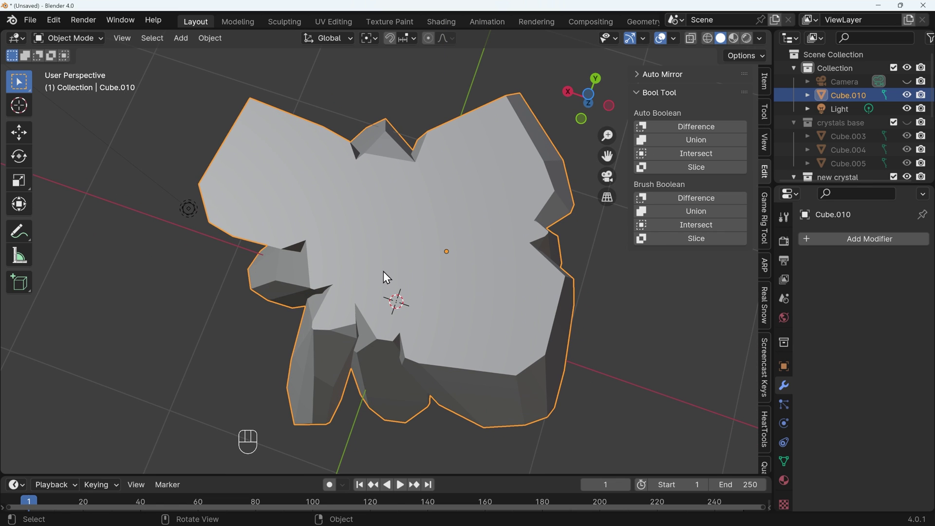
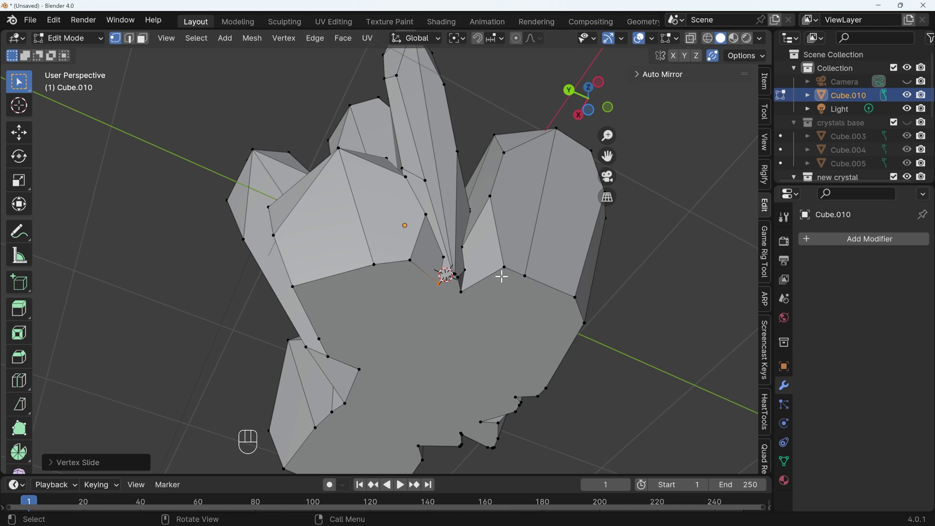
pyautogui.press('Tab')
pyautogui.moveTo(479, 289); pyautogui.dragTo(510, 352)
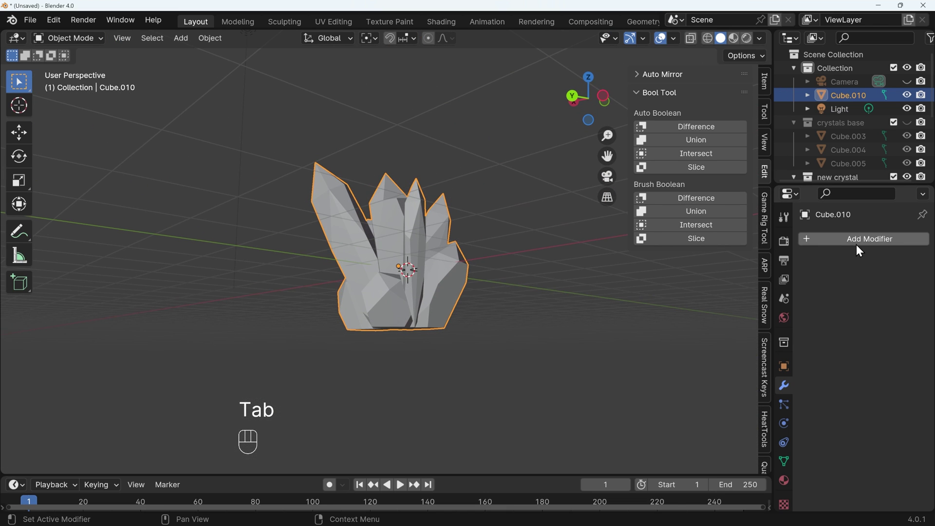
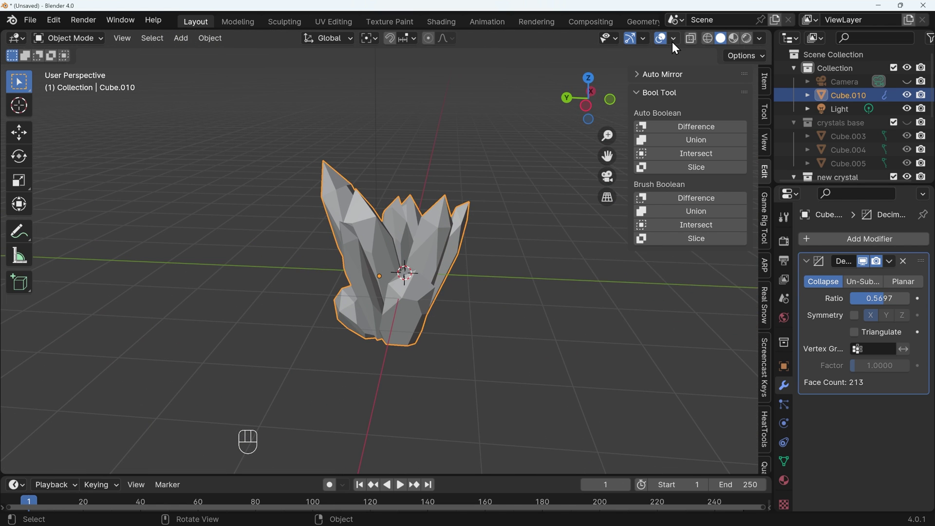
# Enable the Statistics overlay to read the decimated cluster's 213-face count.
pyautogui.moveTo(678, 48); pyautogui.dragTo(508, 173)
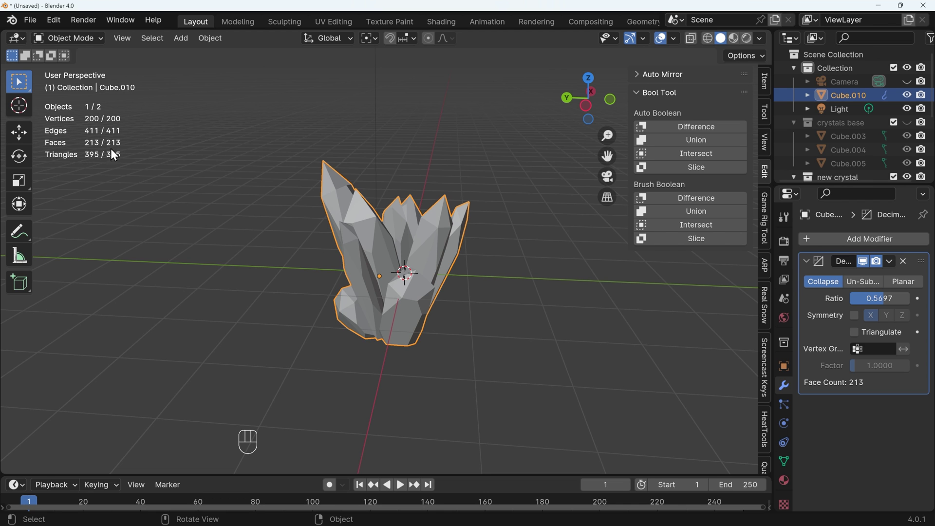
pyautogui.moveTo(450, 291); pyautogui.dragTo(415, 292)
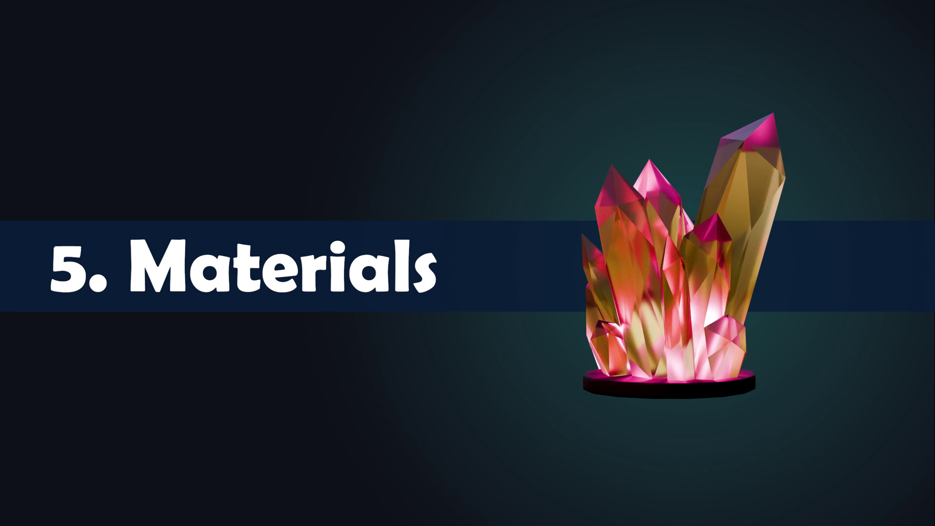
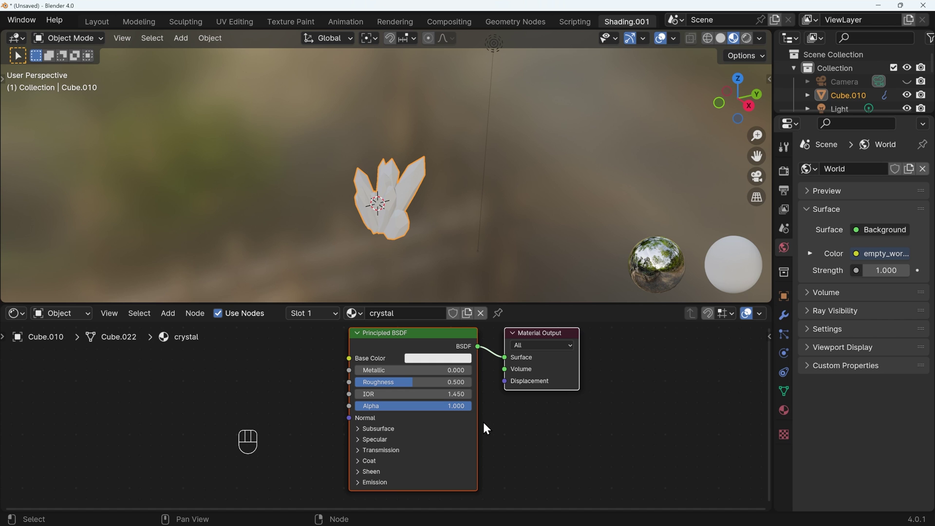
# Orbit and zoom to frame the crystal for the material preview.
pyautogui.click(360, 452)
pyautogui.moveTo(373, 468); pyautogui.dragTo(476, 467)
pyautogui.moveTo(392, 229); pyautogui.dragTo(441, 196)
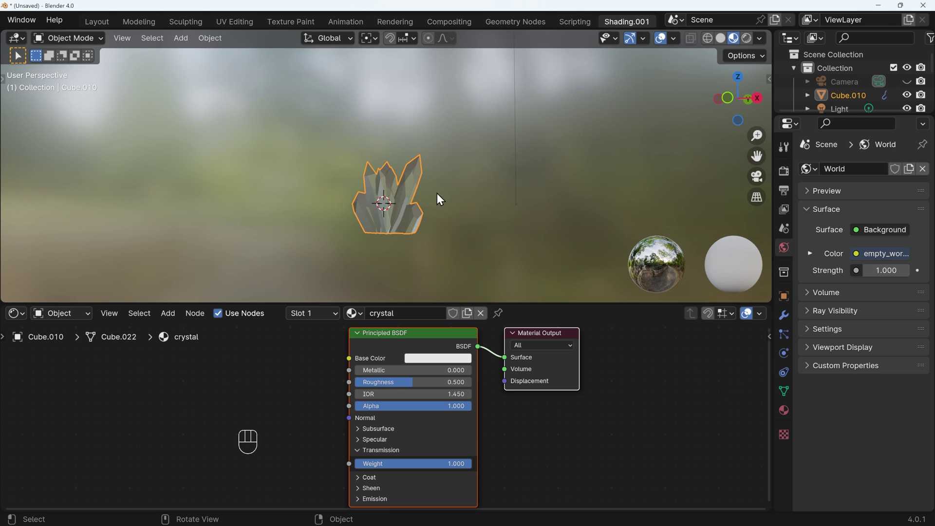
pyautogui.moveTo(460, 228); pyautogui.dragTo(443, 242)
pyautogui.moveTo(439, 239); pyautogui.dragTo(714, 68)
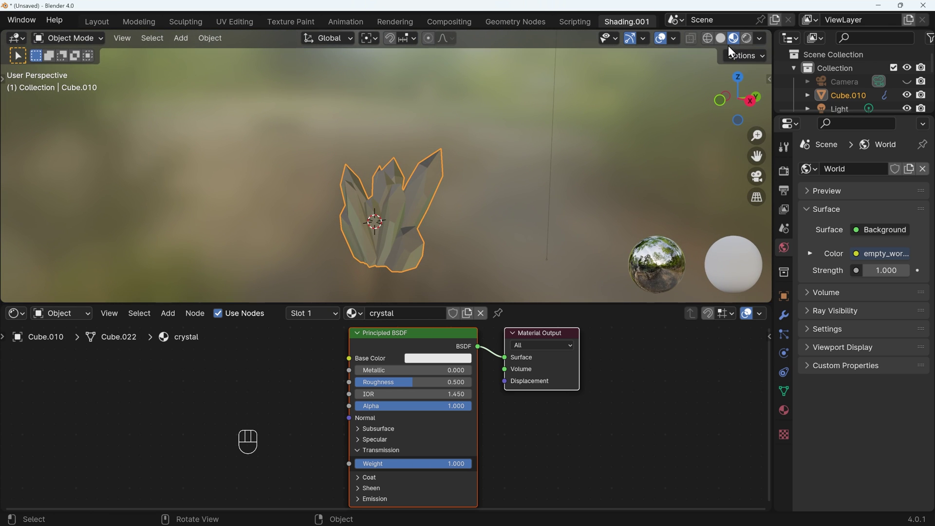
# In Render Properties, enable Screen Space Reflections and Ambient Occlusion.
pyautogui.click(788, 181)
pyautogui.click(900, 177)
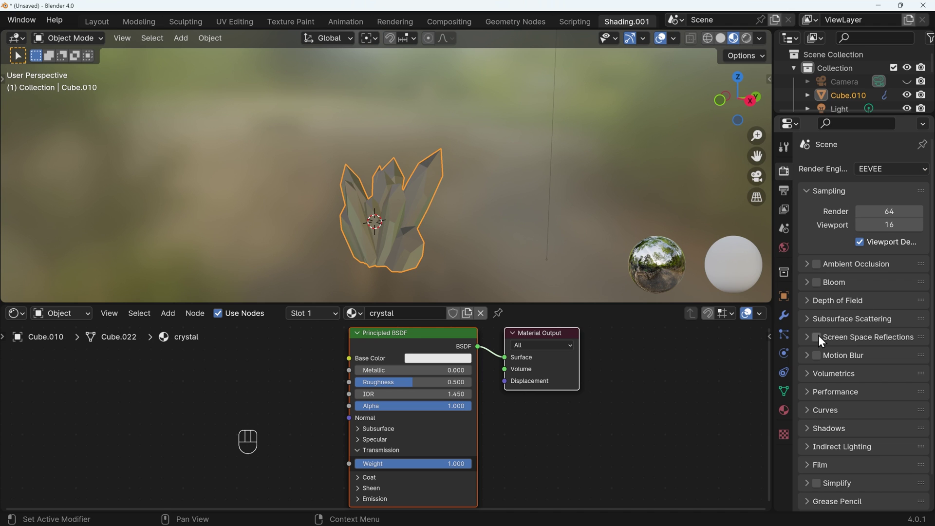
pyautogui.click(821, 338)
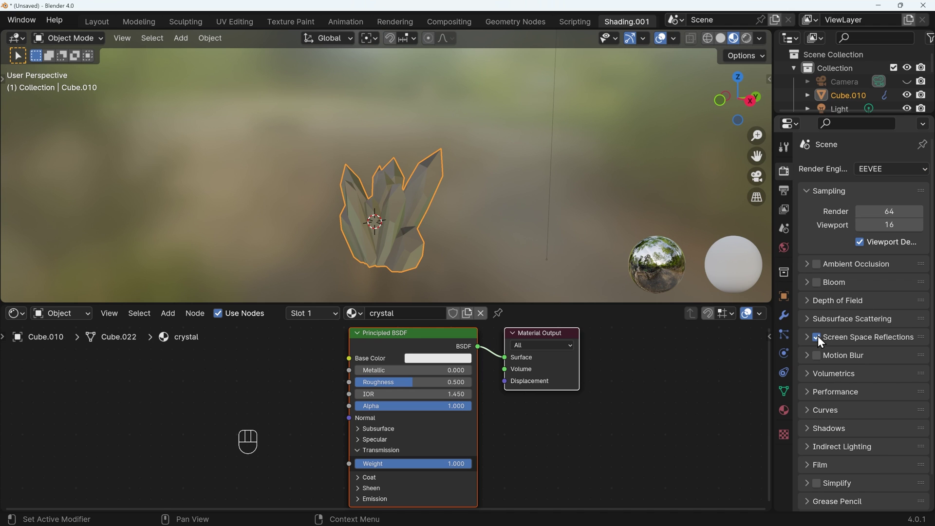
pyautogui.click(824, 269)
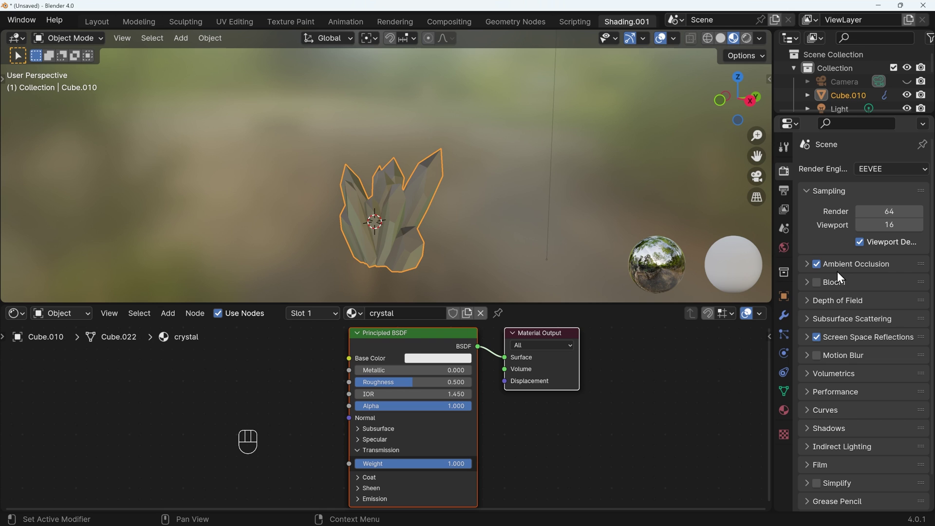
# Switch to Rendered viewport shading and turn off Film Transparent so the world background shows.
pyautogui.moveTo(929, 174); pyautogui.dragTo(886, 219)
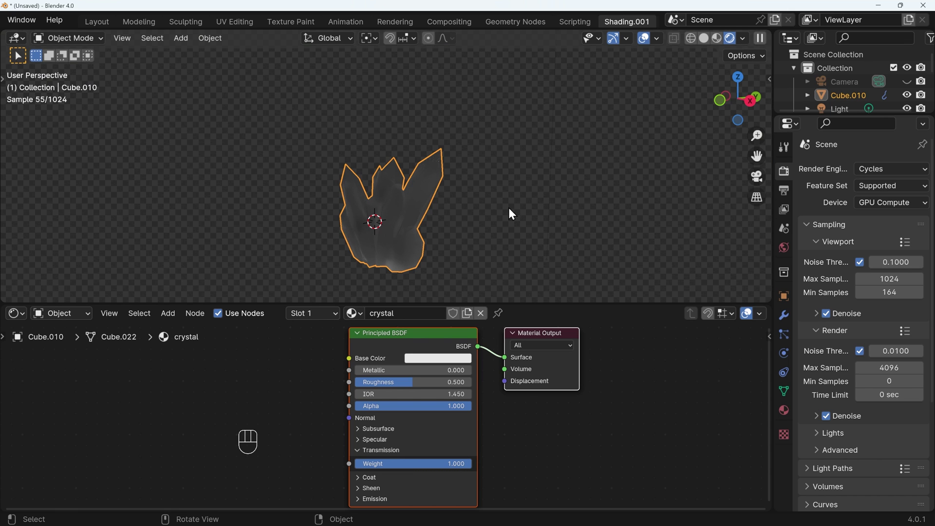
pyautogui.moveTo(352, 236); pyautogui.dragTo(537, 225)
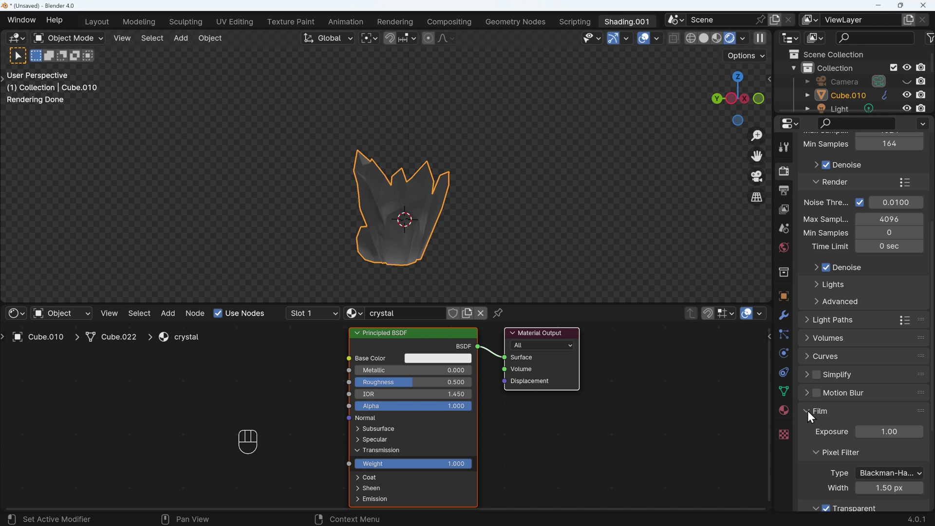
pyautogui.click(829, 456)
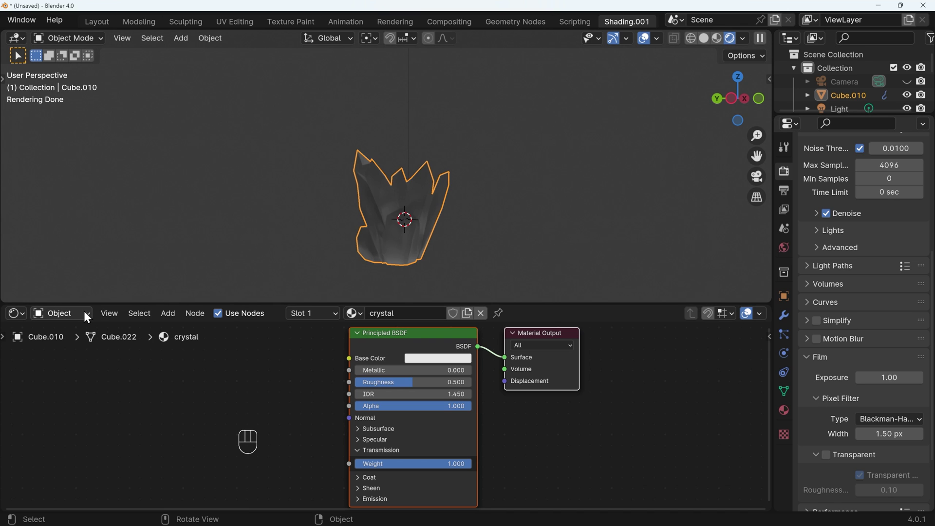
# Switch to World nodes and link an Environment Texture into the Background colour.
pyautogui.moveTo(74, 319); pyautogui.dragTo(81, 366)
pyautogui.middleClick(402, 403)
pyautogui.moveTo(454, 404); pyautogui.dragTo(539, 300)
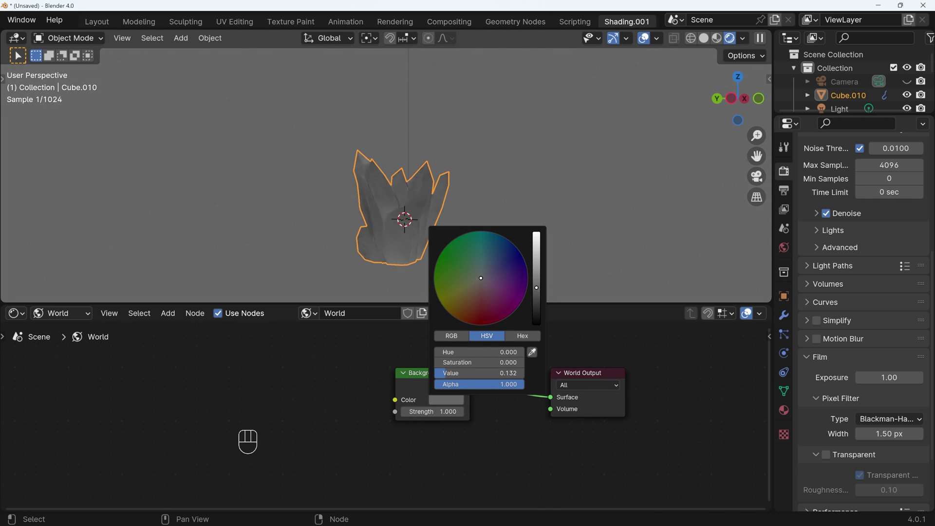
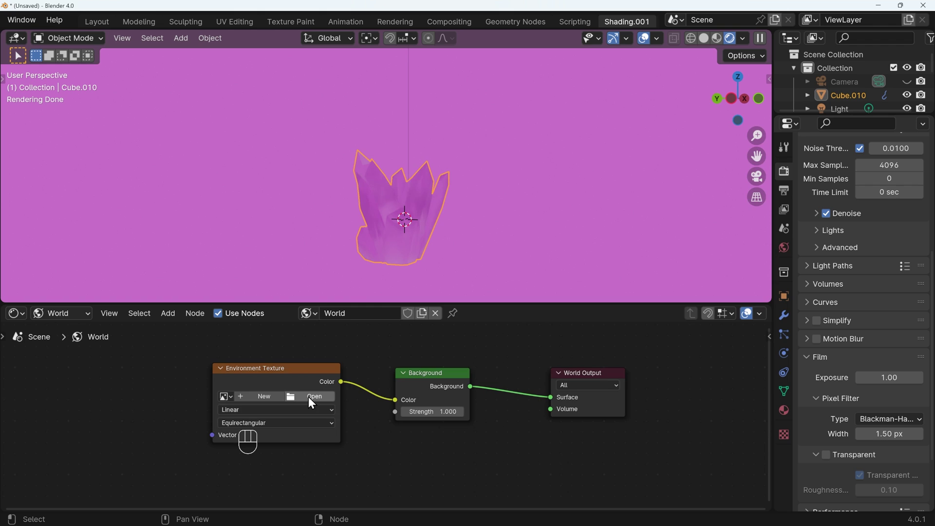
# Load empty_workshop_2k.exr as the world HDRI lighting the crystal.
pyautogui.click(311, 403)
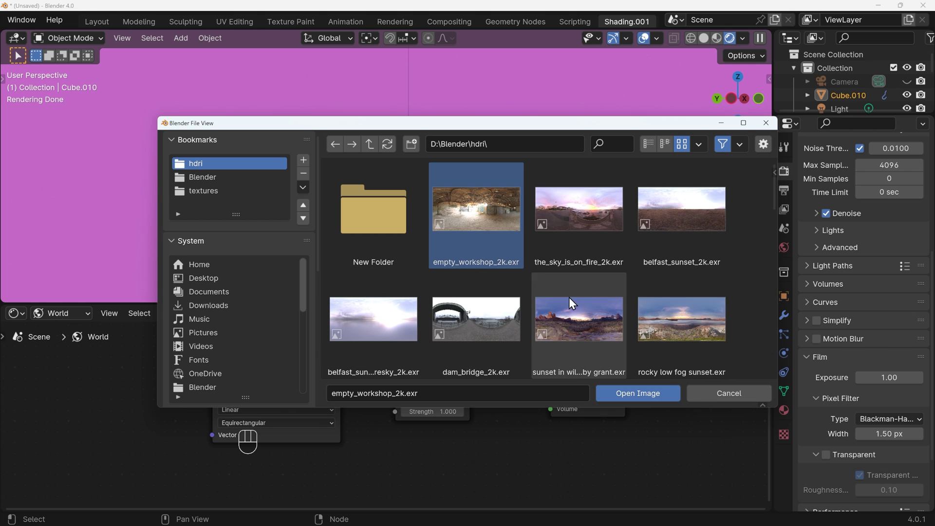
pyautogui.moveTo(420, 234); pyautogui.dragTo(439, 237)
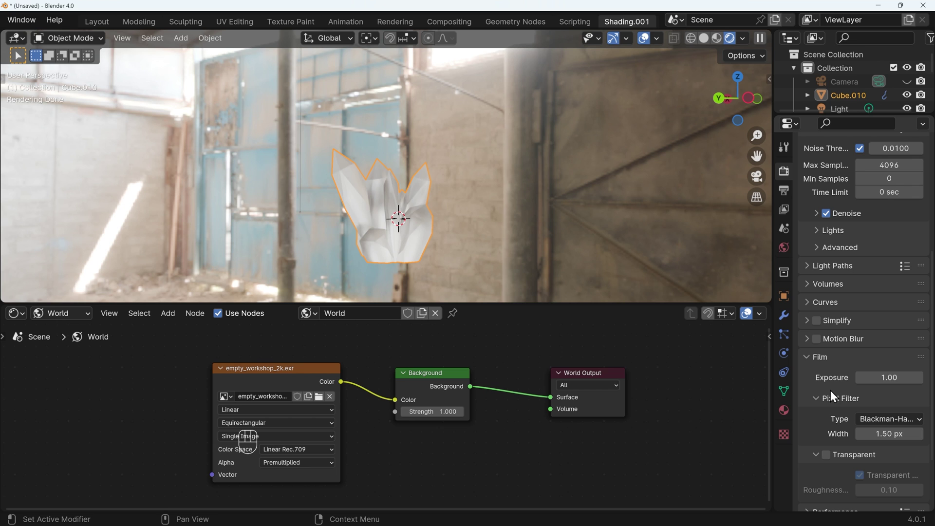
# Enable Film Transparent and return the Shader Editor to the crystal material, orbiting to check reflections.
pyautogui.click(833, 460)
pyautogui.moveTo(400, 225); pyautogui.dragTo(418, 236)
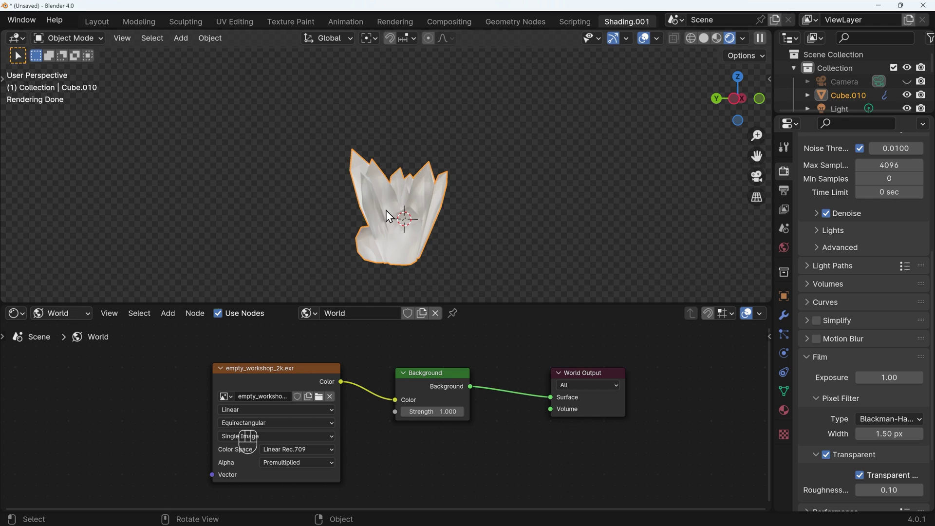
pyautogui.moveTo(61, 320); pyautogui.dragTo(535, 465)
pyautogui.moveTo(538, 468); pyautogui.dragTo(538, 430)
pyautogui.moveTo(465, 392); pyautogui.dragTo(435, 388)
pyautogui.moveTo(412, 251); pyautogui.dragTo(457, 251)
pyautogui.moveTo(384, 258); pyautogui.dragTo(439, 267)
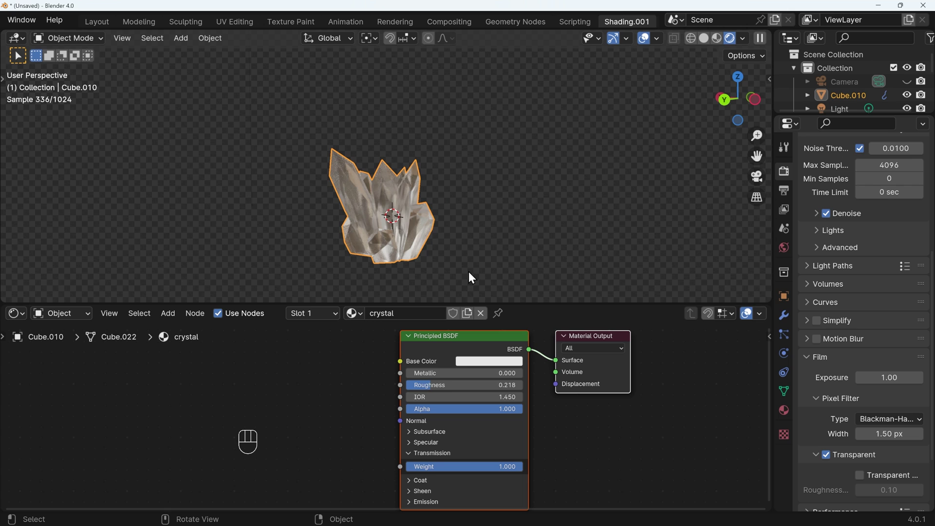
# Expand Viewport Denoise settings and collapse the Render sampling panel.
pyautogui.click(432, 391)
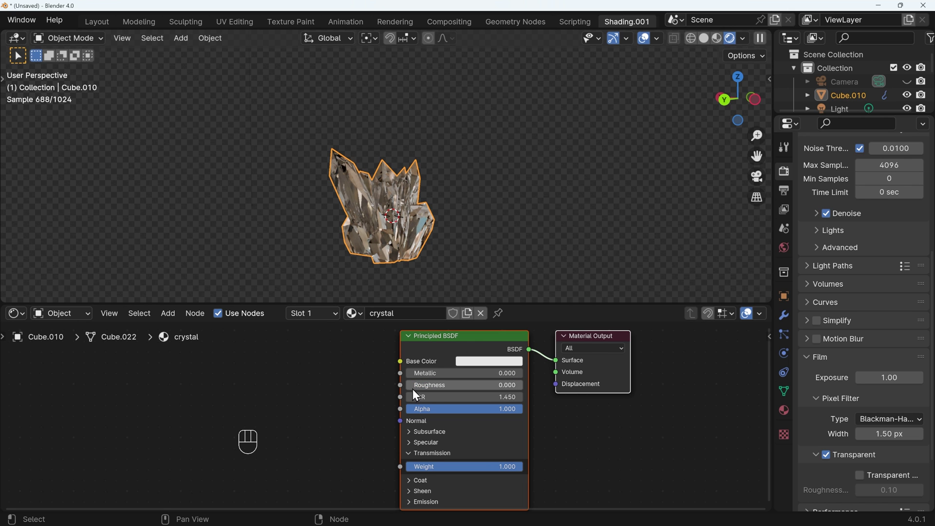
pyautogui.moveTo(416, 389); pyautogui.dragTo(433, 392)
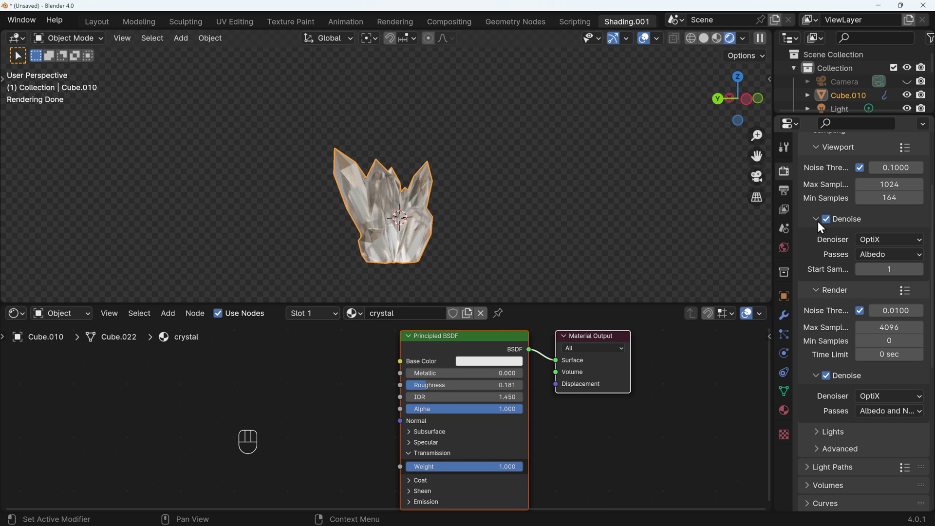
pyautogui.click(821, 225)
pyautogui.click(820, 242)
pyautogui.click(818, 221)
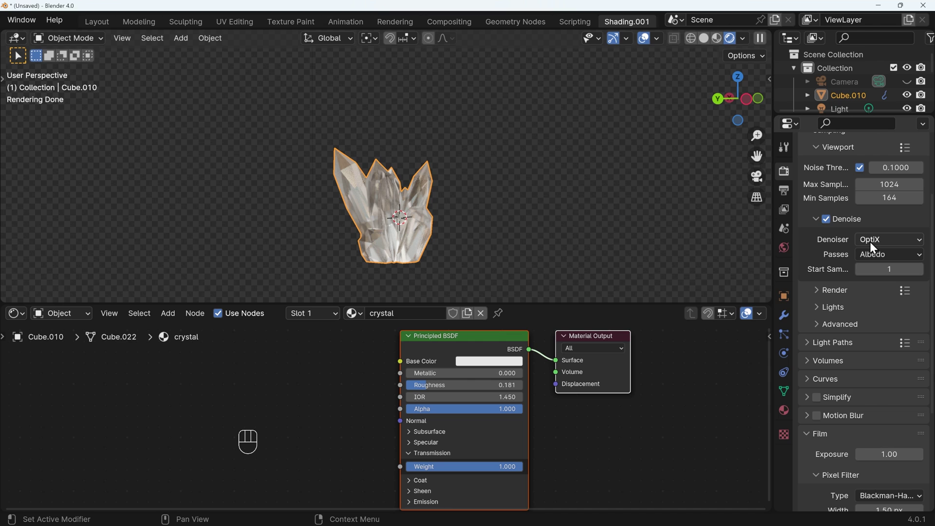
pyautogui.moveTo(919, 246); pyautogui.dragTo(899, 228)
pyautogui.click(899, 227)
pyautogui.click(823, 221)
# Set the Principled BSDF Base Color to pale teal (Hue 0.537, Saturation 0.497).
pyautogui.moveTo(894, 246); pyautogui.dragTo(609, 281)
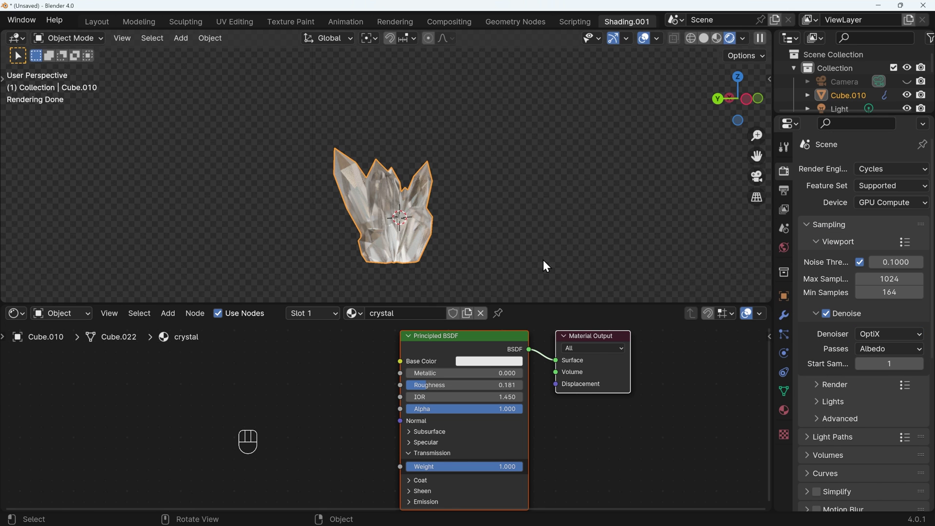
pyautogui.moveTo(482, 268); pyautogui.dragTo(444, 272)
pyautogui.click(484, 370)
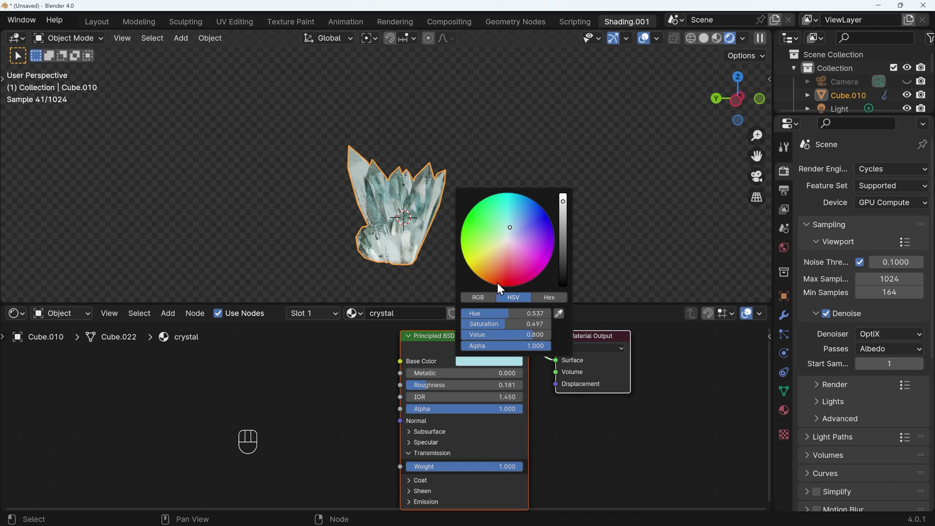